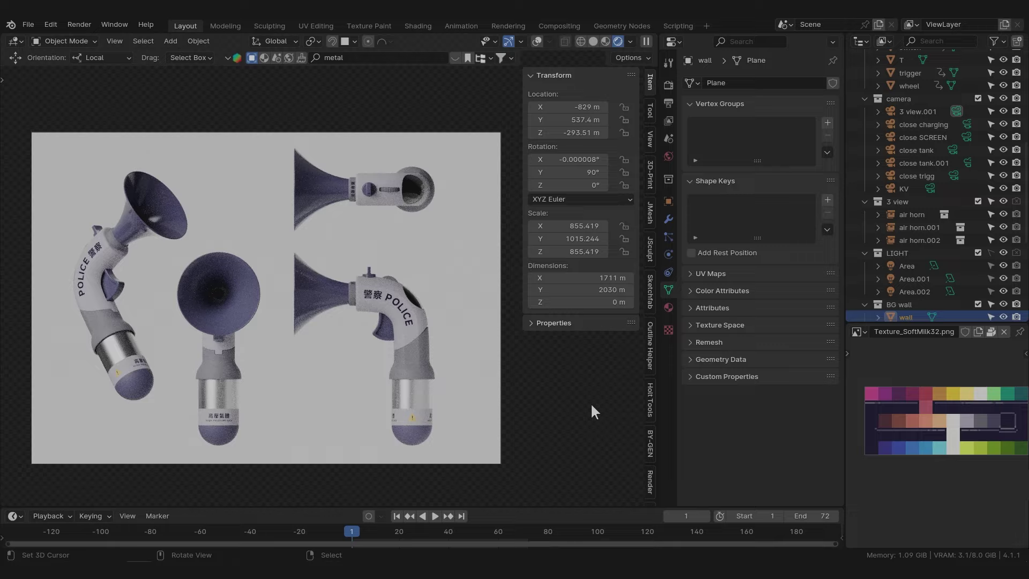
# Hide the '3 view' collection and select the horn bell, discarding a stray Shift+D duplicate.
pyautogui.click(412, 250)
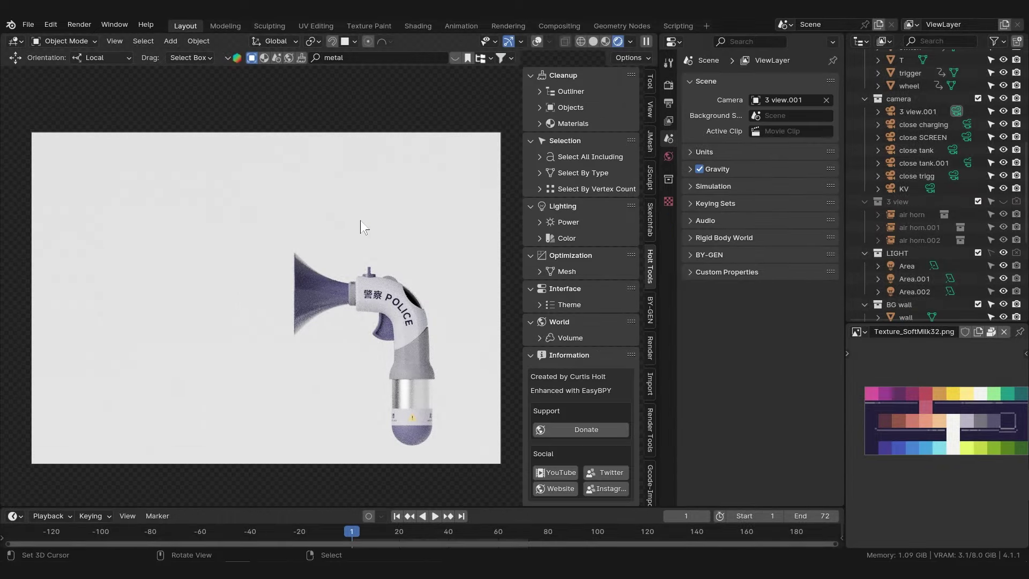
pyautogui.rightClick(328, 305)
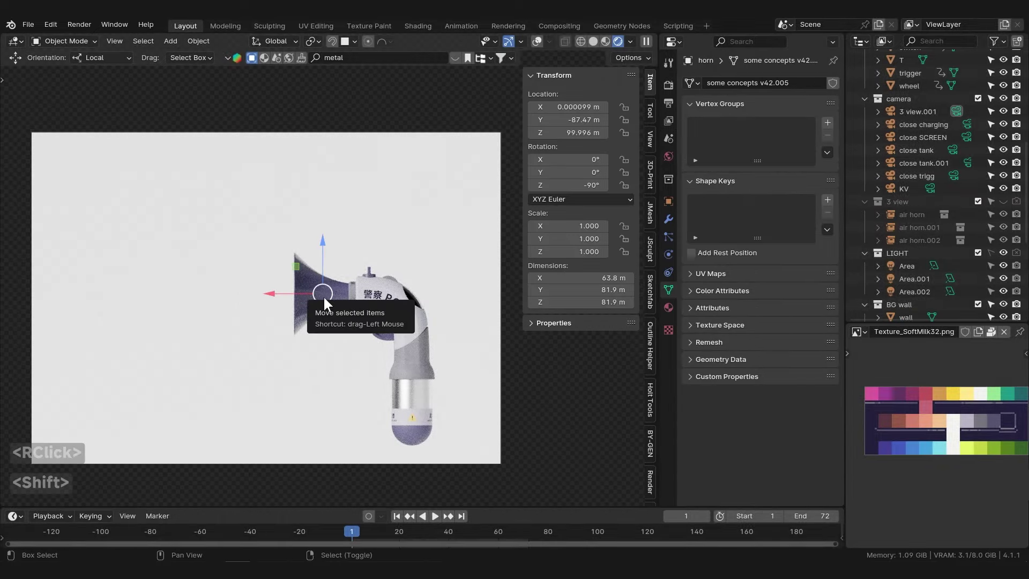
pyautogui.press('shift+d')
pyautogui.rightClick(220, 258)
pyautogui.press('x')
pyautogui.click(336, 295)
pyautogui.rightClick(331, 296)
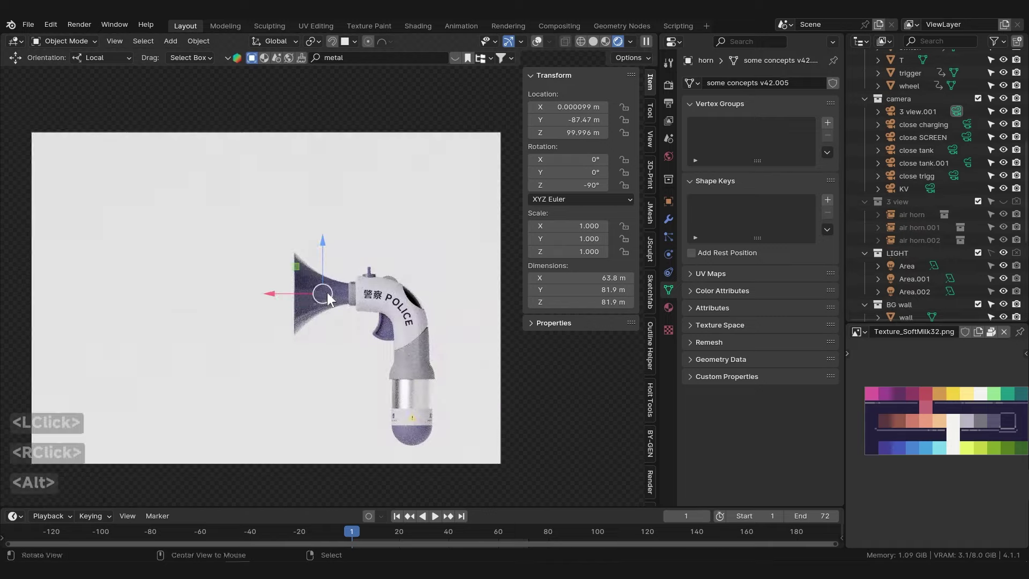
# Make an Alt+D duplicate of the horn bell to the left, then delete it again.
pyautogui.press('alt+d')
pyautogui.click(193, 300)
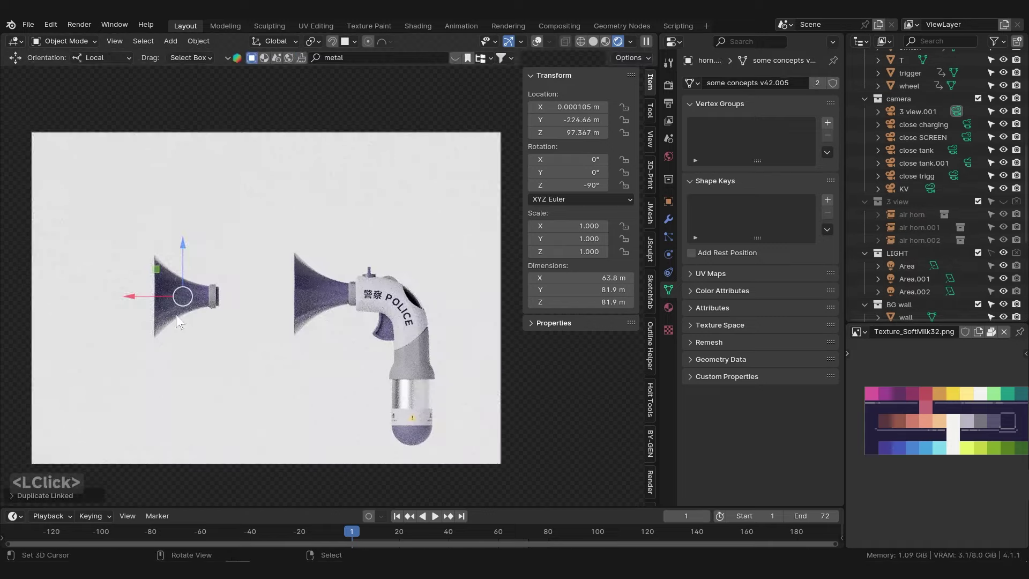
pyautogui.press('x')
pyautogui.click(197, 316)
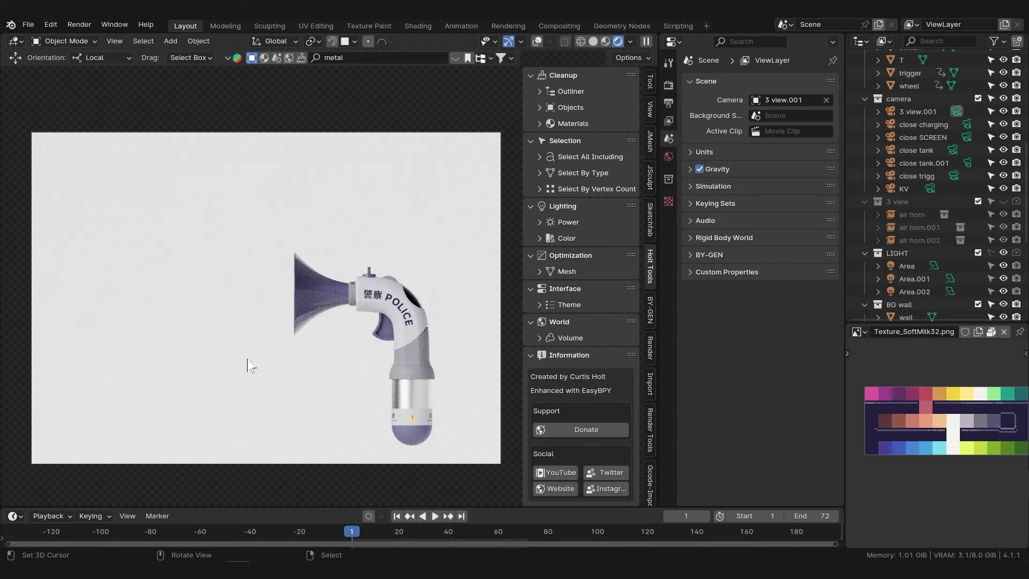
pyautogui.scroll(-3)
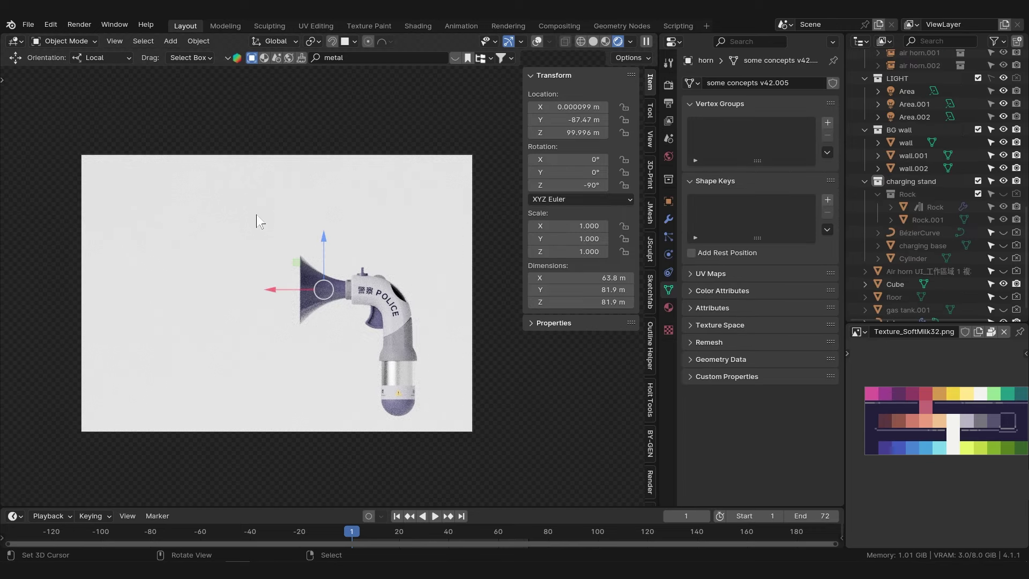
pyautogui.scroll(-3)
pyautogui.scroll(3)
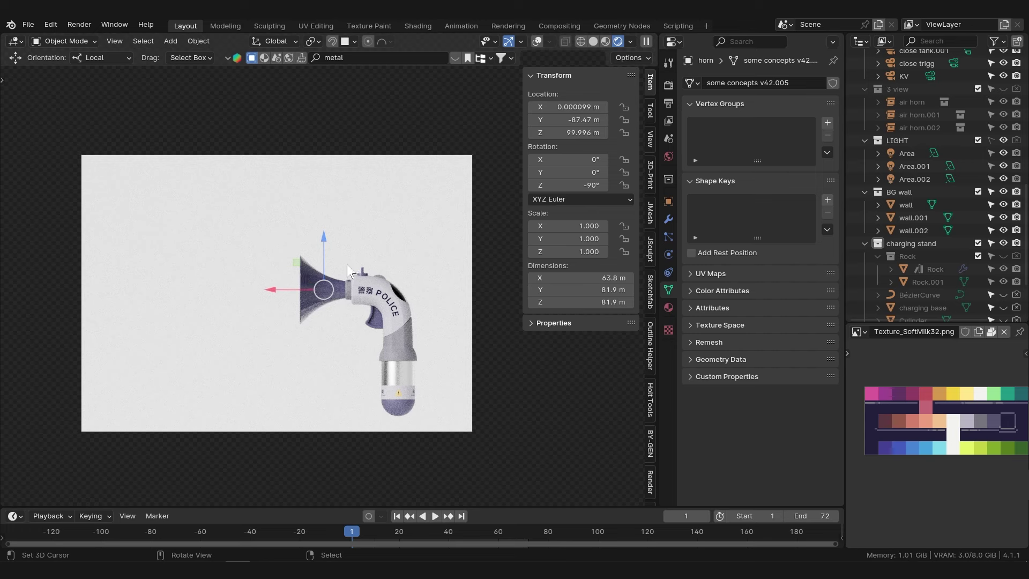
pyautogui.scroll(3)
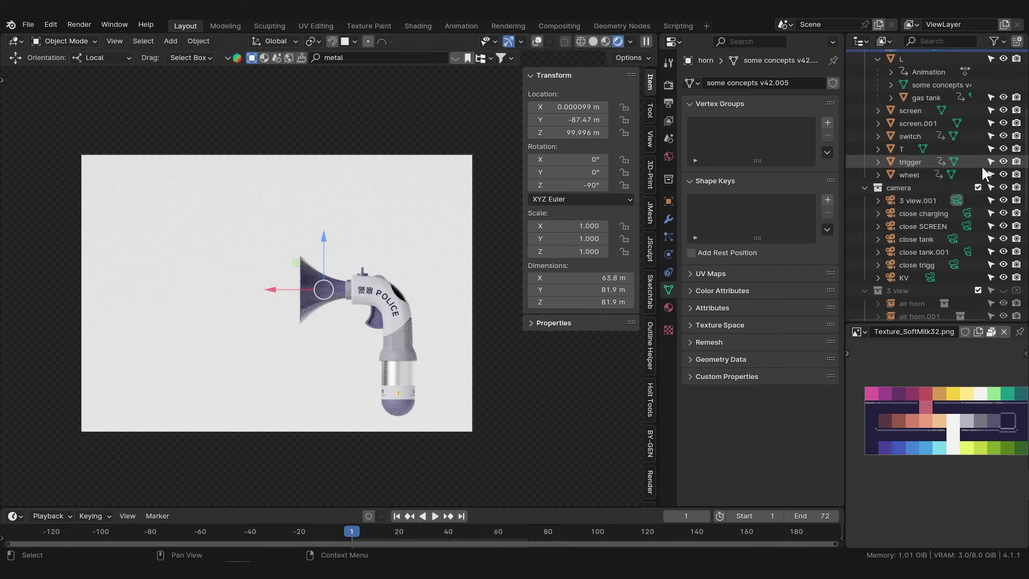
pyautogui.scroll(3)
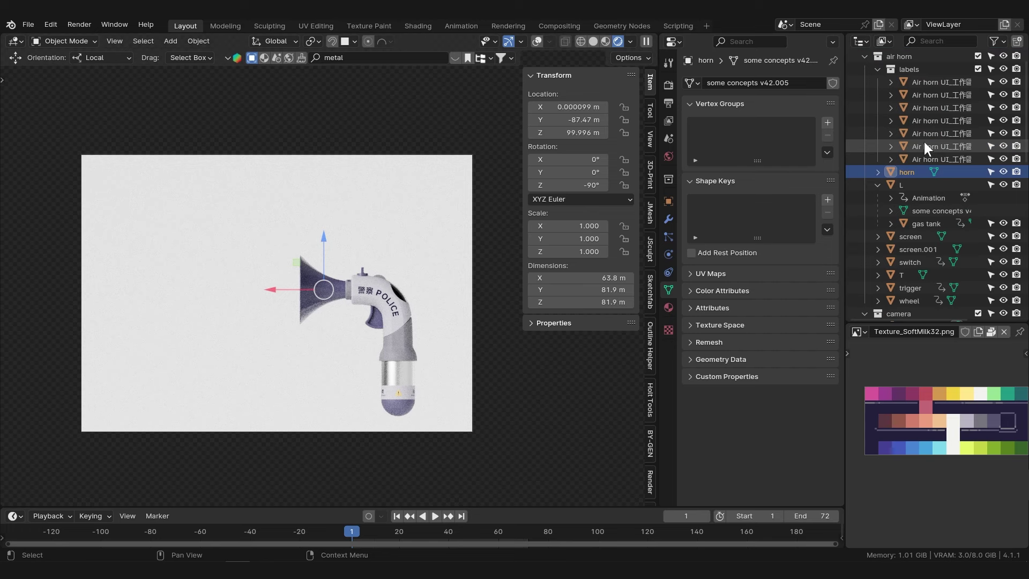
pyautogui.rightClick(399, 235)
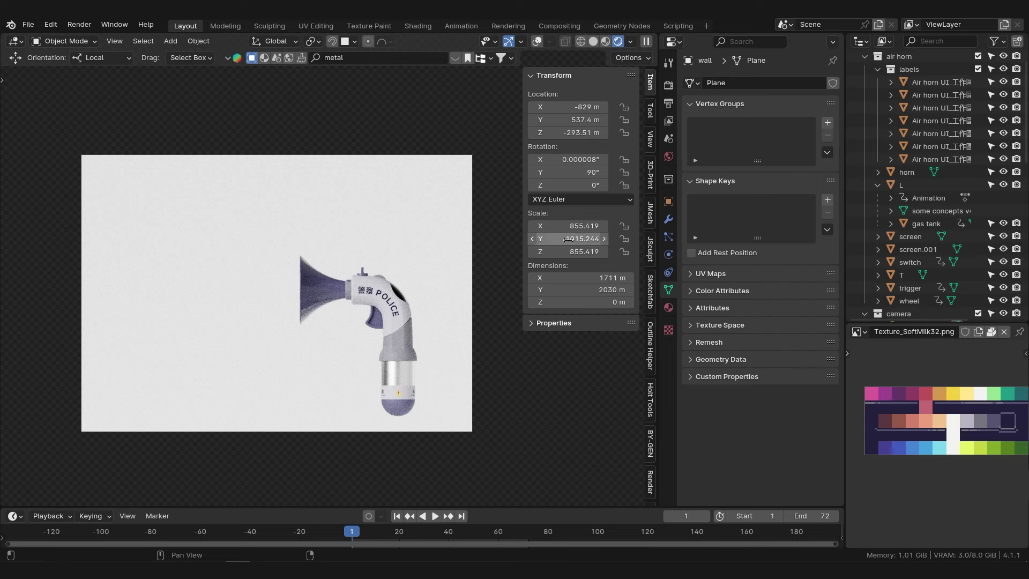
pyautogui.scroll(-3)
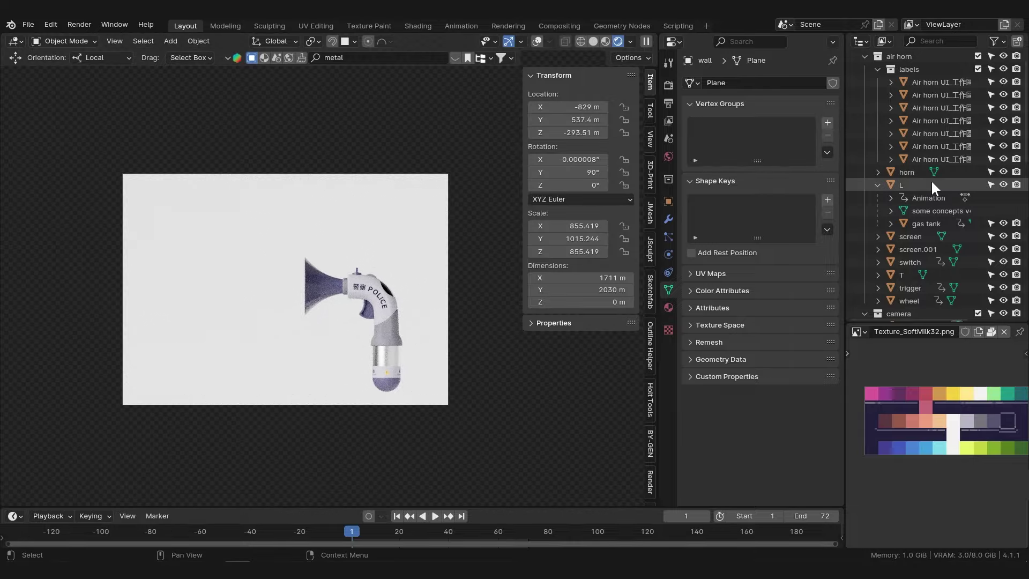
pyautogui.scroll(3)
pyautogui.scroll(3)
# Switch the viewport to Solid colour shading and orbit out of camera view around the air horn.
pyautogui.click(443, 323)
pyautogui.click(598, 44)
pyautogui.middleClick(434, 305)
pyautogui.middleClick(350, 192)
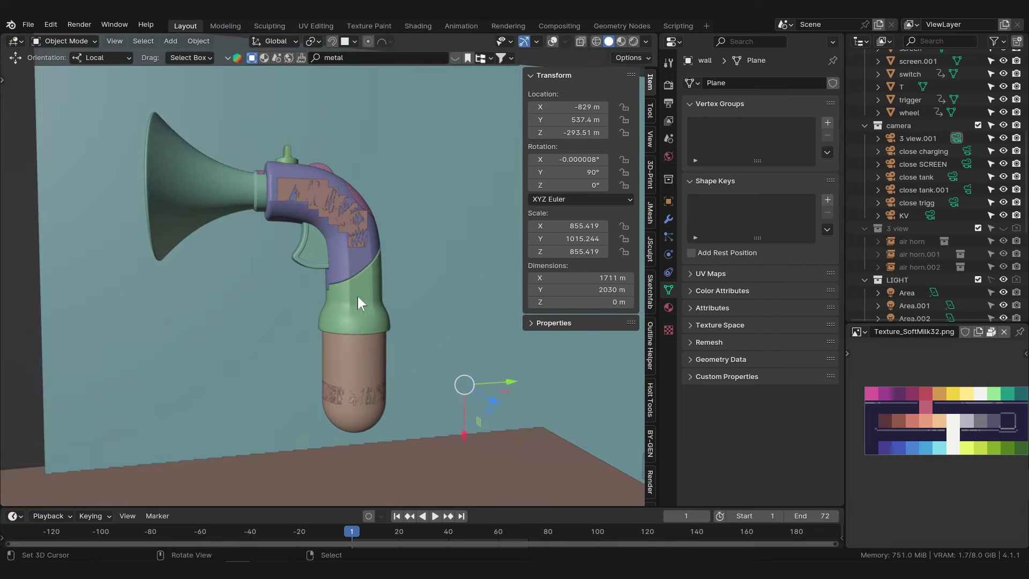
pyautogui.rightClick(394, 330)
pyautogui.rightClick(408, 248)
pyautogui.rightClick(358, 357)
pyautogui.rightClick(362, 351)
pyautogui.rightClick(355, 336)
pyautogui.rightClick(355, 297)
pyautogui.rightClick(436, 262)
pyautogui.middleClick(396, 250)
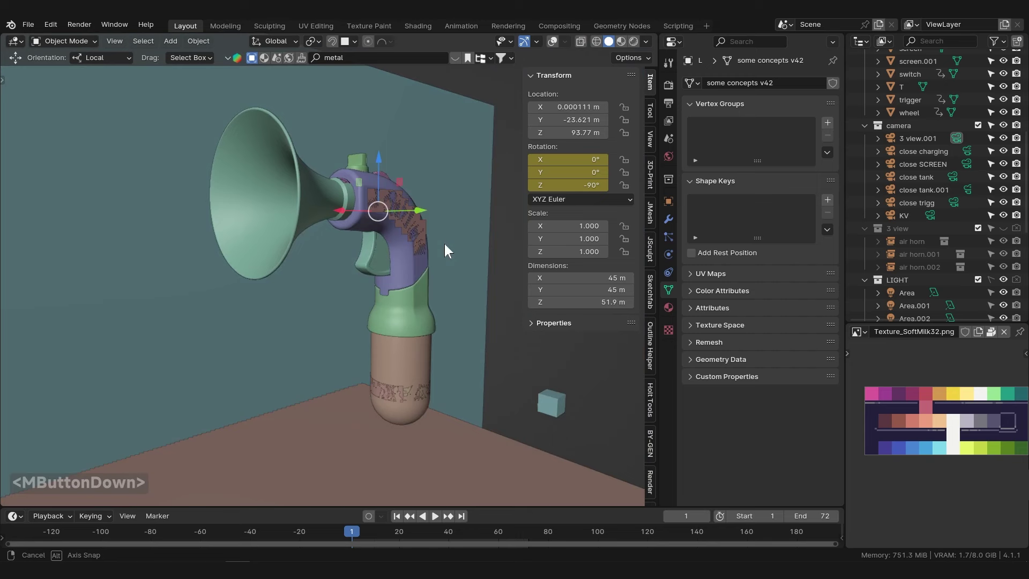
pyautogui.middleClick(450, 248)
pyautogui.scroll(3)
# Select the horn bell and label objects via the Outliner and orbit to inspect them.
pyautogui.click(918, 77)
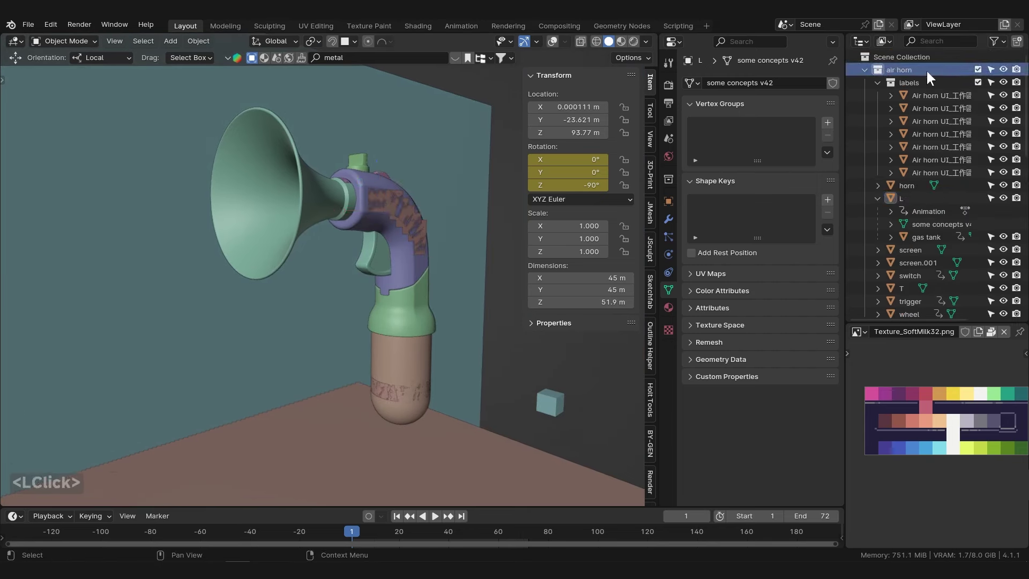
pyautogui.scroll(-3)
pyautogui.click(254, 189)
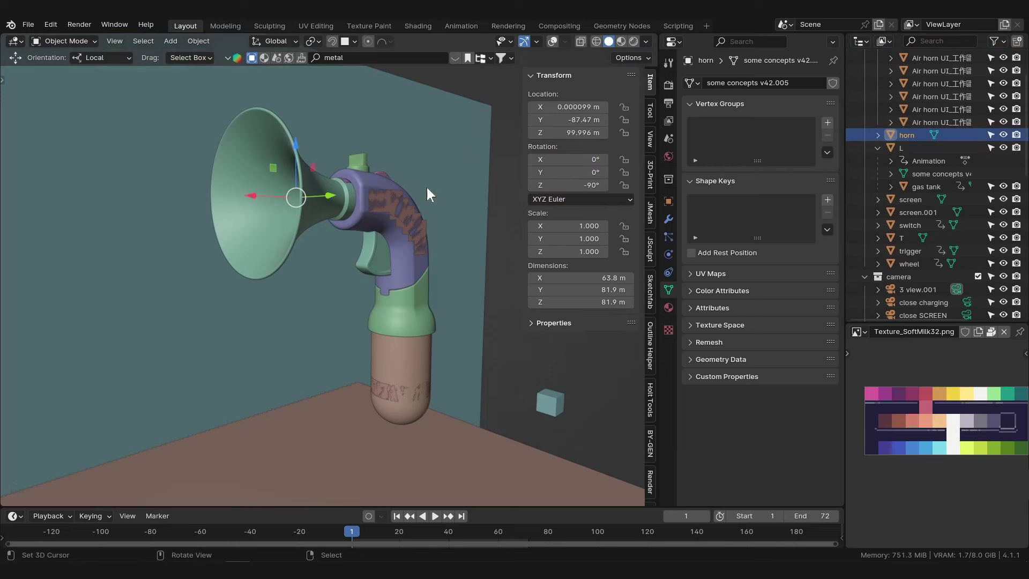
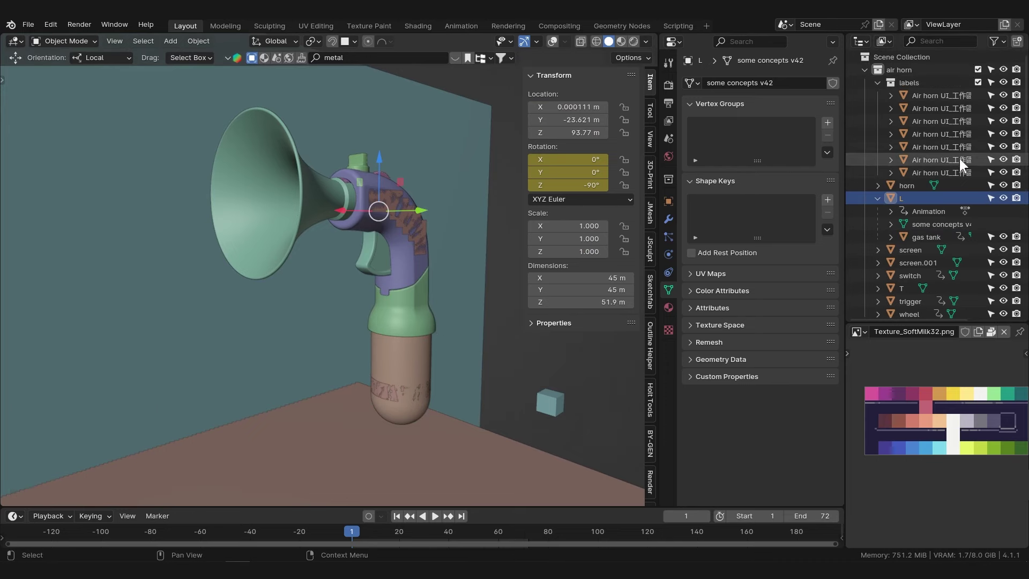
pyautogui.middleClick(448, 229)
pyautogui.middleClick(414, 237)
pyautogui.rightClick(356, 239)
pyautogui.rightClick(367, 213)
pyautogui.rightClick(344, 236)
pyautogui.middleClick(317, 256)
pyautogui.middleClick(372, 242)
pyautogui.middleClick(350, 214)
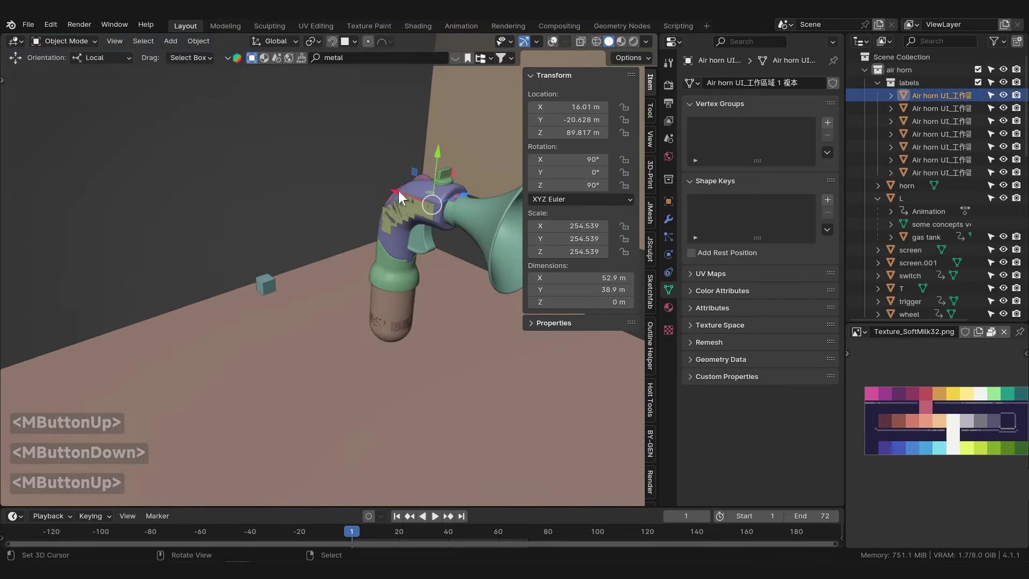
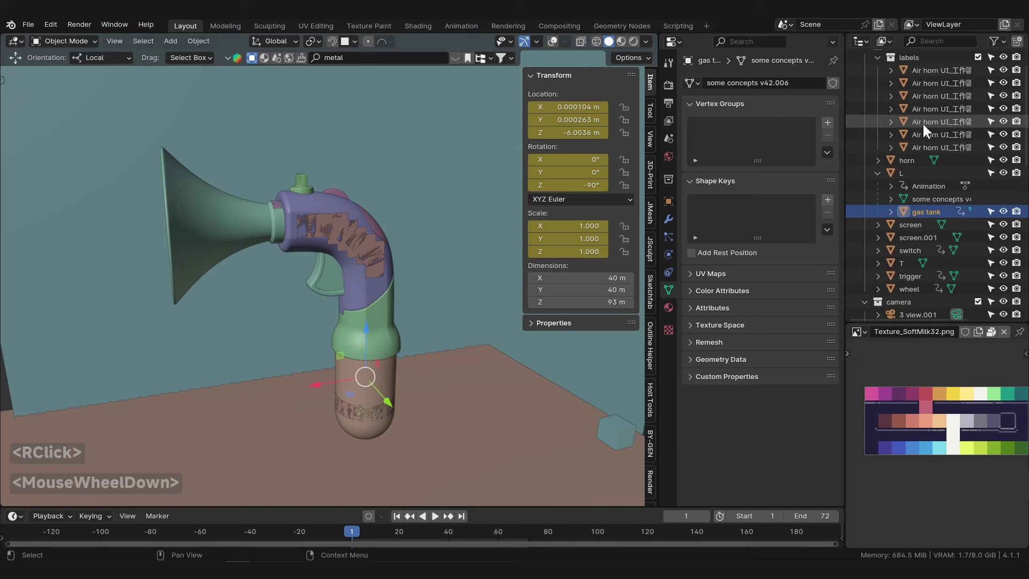
# Expand the gas tank in the Outliner and select its last label object.
pyautogui.click(897, 219)
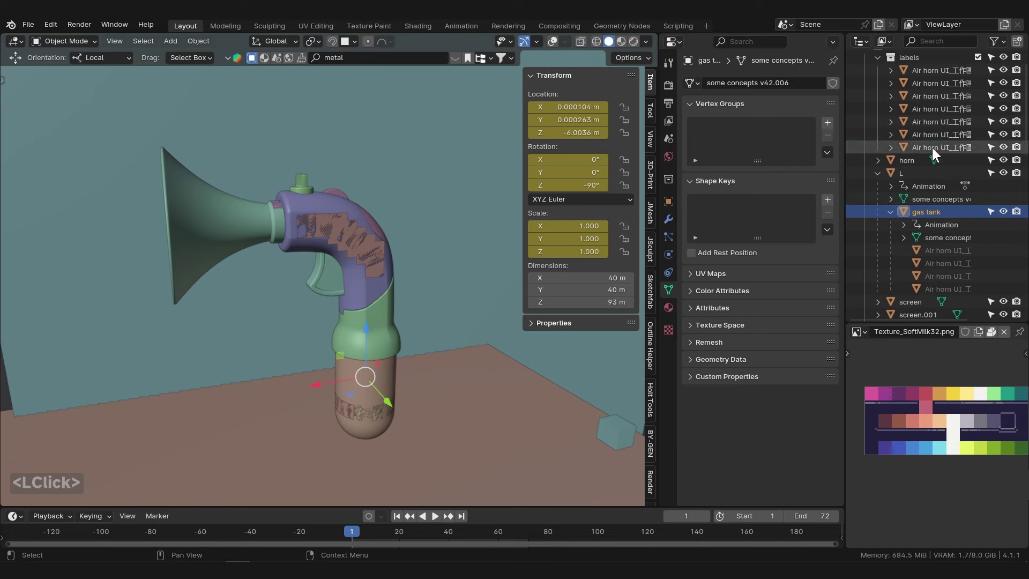
pyautogui.rightClick(380, 378)
pyautogui.rightClick(437, 360)
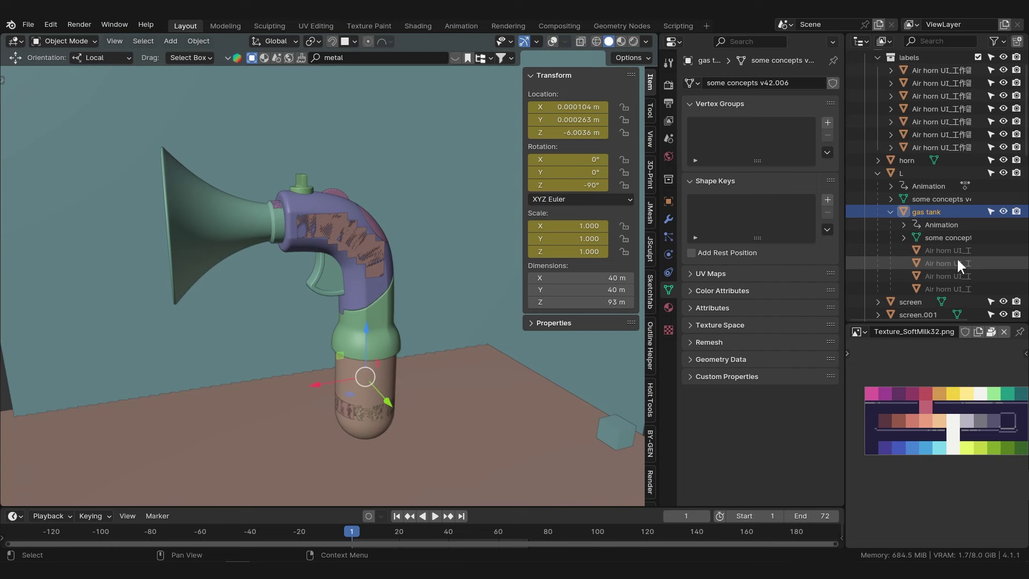
pyautogui.scroll(3)
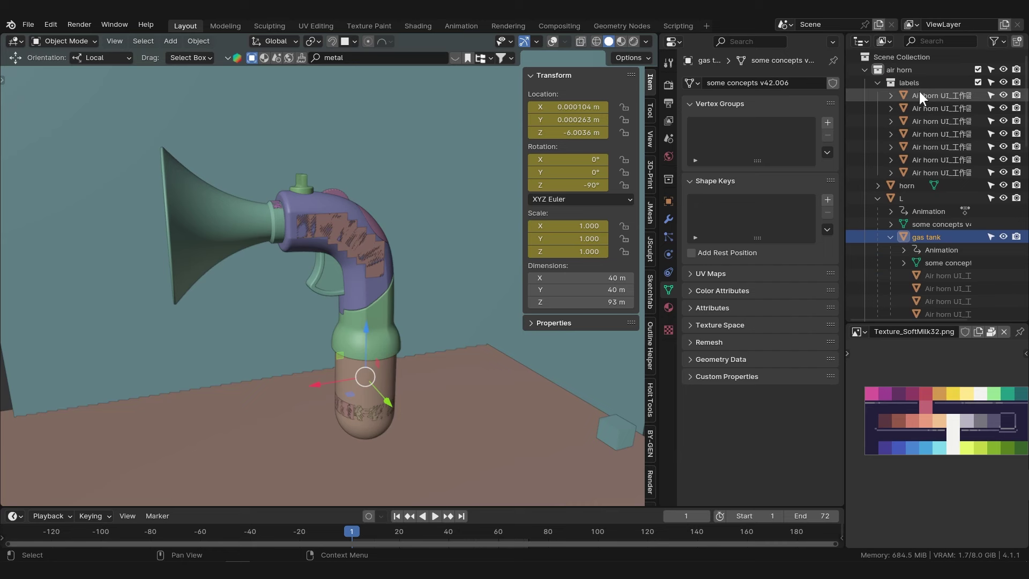
pyautogui.click(944, 175)
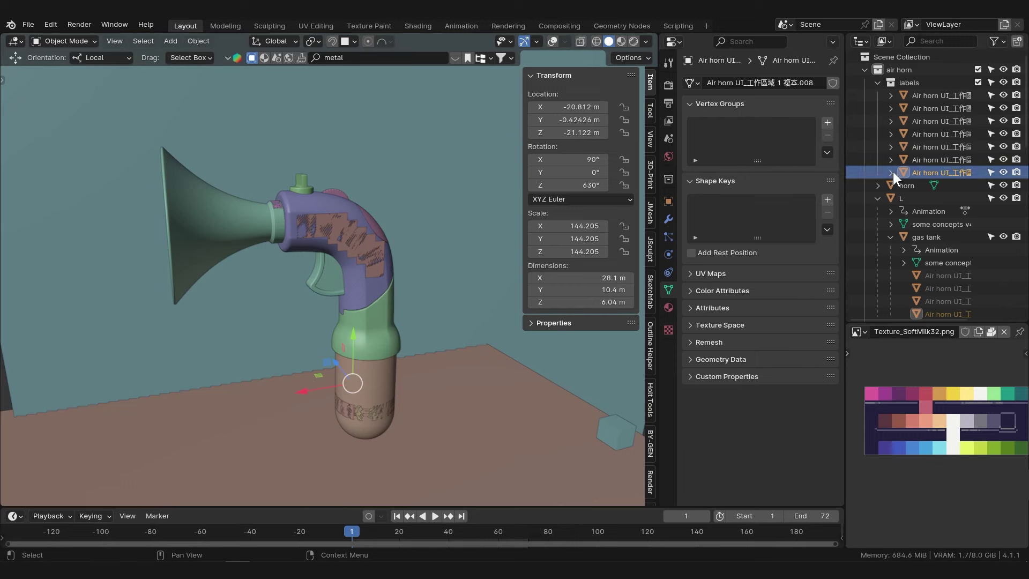
# Toggle the '3 view' collection's eye icon to bring the air horn copies back.
pyautogui.click(1009, 85)
pyautogui.click(1009, 85)
pyautogui.click(1009, 85)
pyautogui.doubleClick(1009, 85)
pyautogui.doubleClick(1009, 85)
pyautogui.click(1009, 86)
pyautogui.middleClick(296, 279)
pyautogui.middleClick(436, 263)
# Unhide the remaining view copies and frame them all from the right side.
pyautogui.click(1014, 89)
pyautogui.doubleClick(1014, 87)
pyautogui.scroll(3)
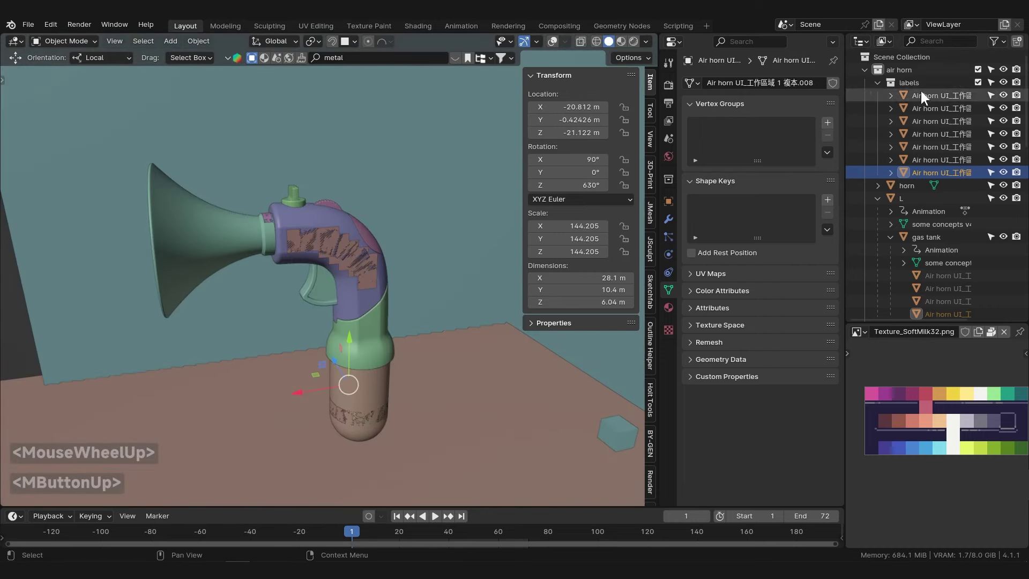
pyautogui.scroll(-3)
pyautogui.scroll(-3)
pyautogui.middleClick(297, 245)
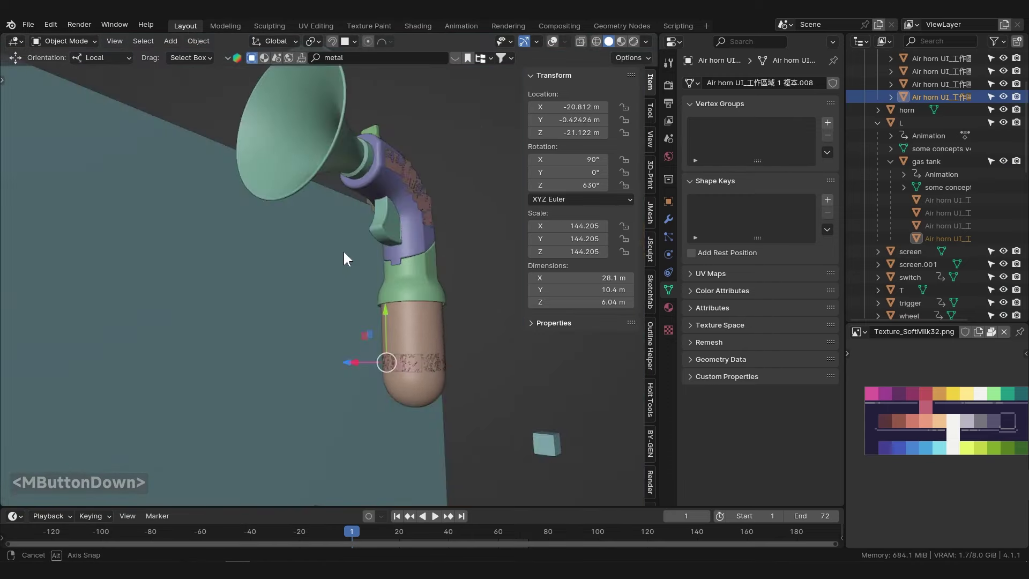
pyautogui.middleClick(287, 268)
pyautogui.scroll(-3)
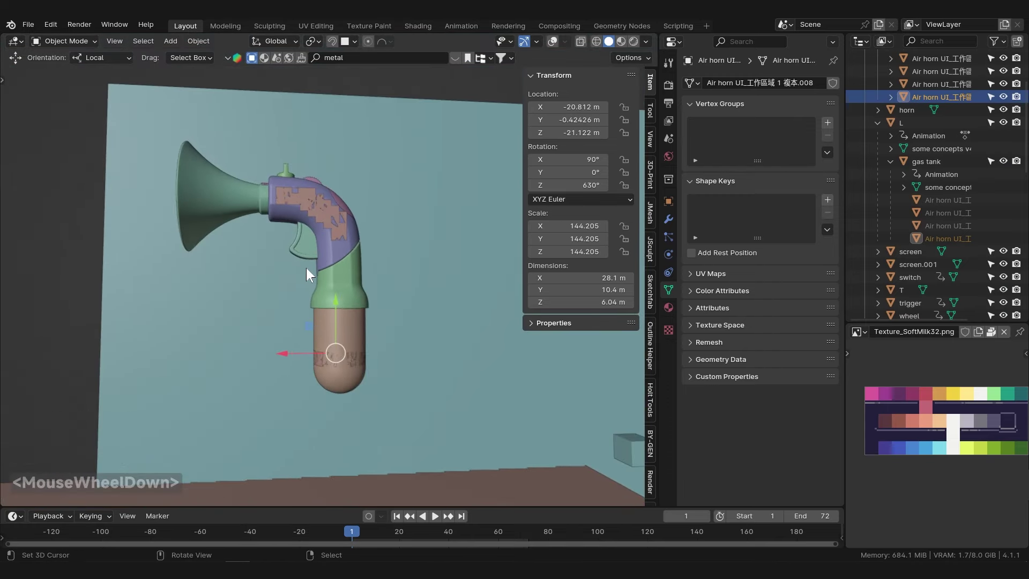
pyautogui.scroll(-3)
pyautogui.scroll(3)
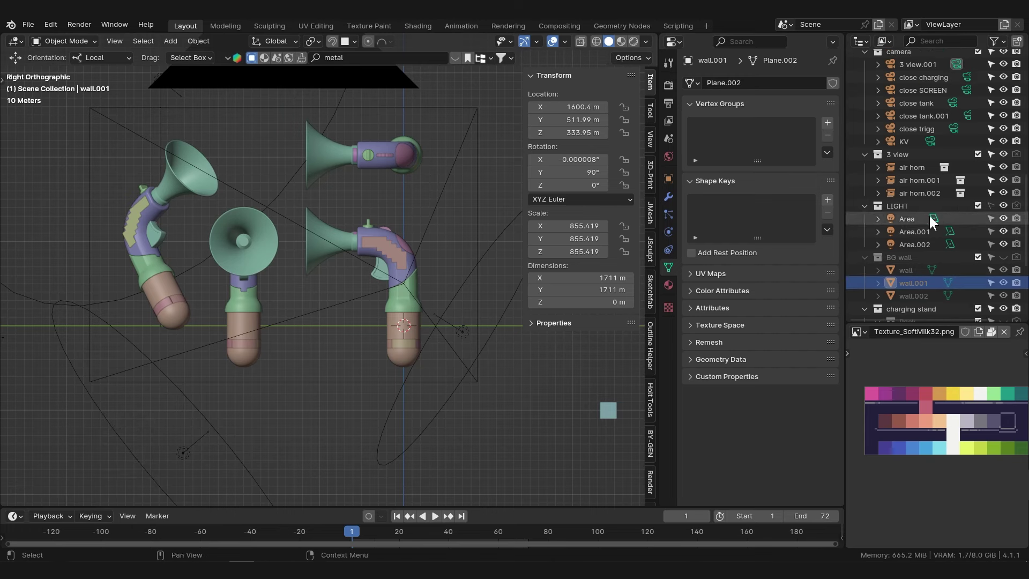
pyautogui.press('shift+a')
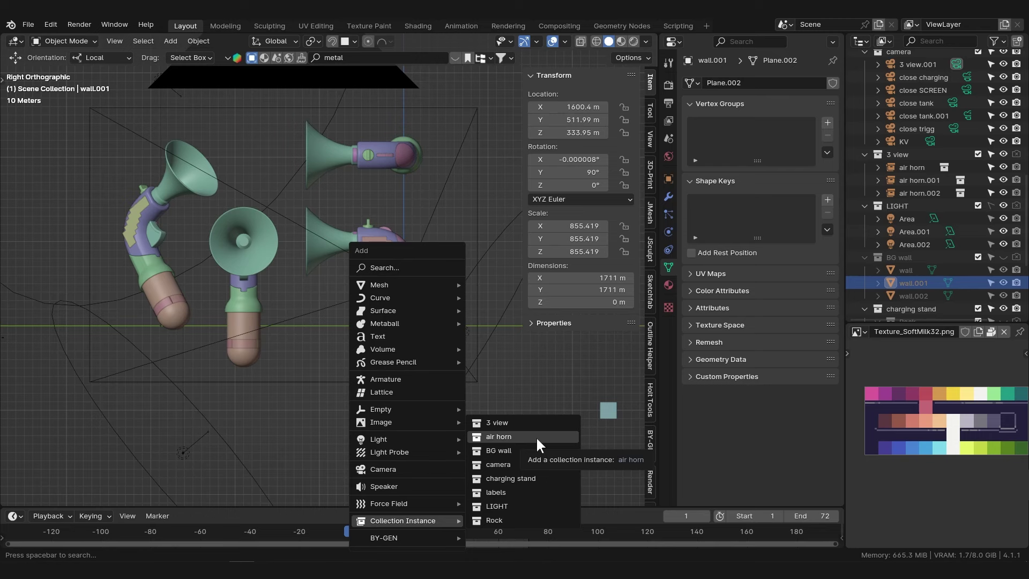
pyautogui.click(568, 355)
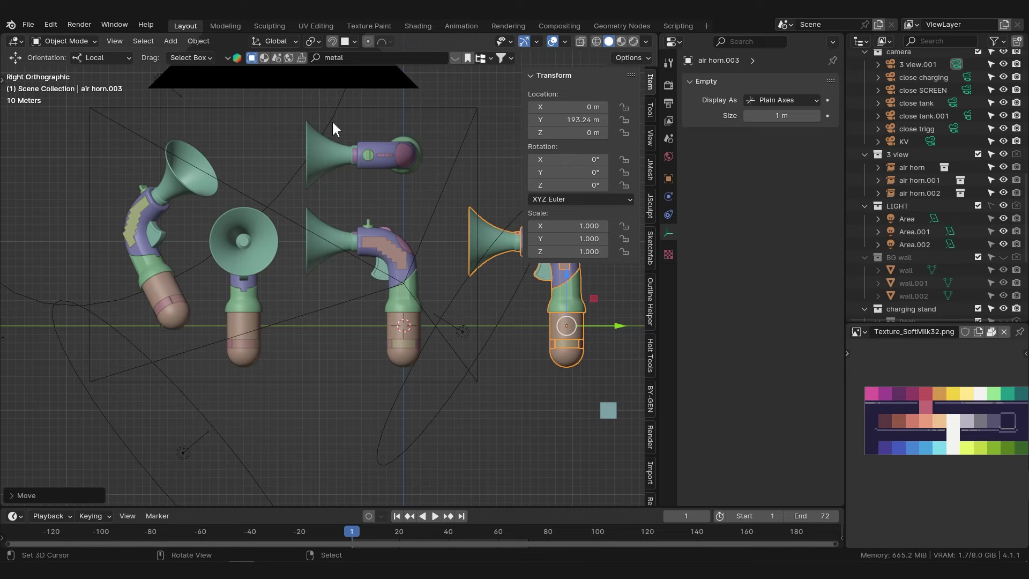
pyautogui.scroll(3)
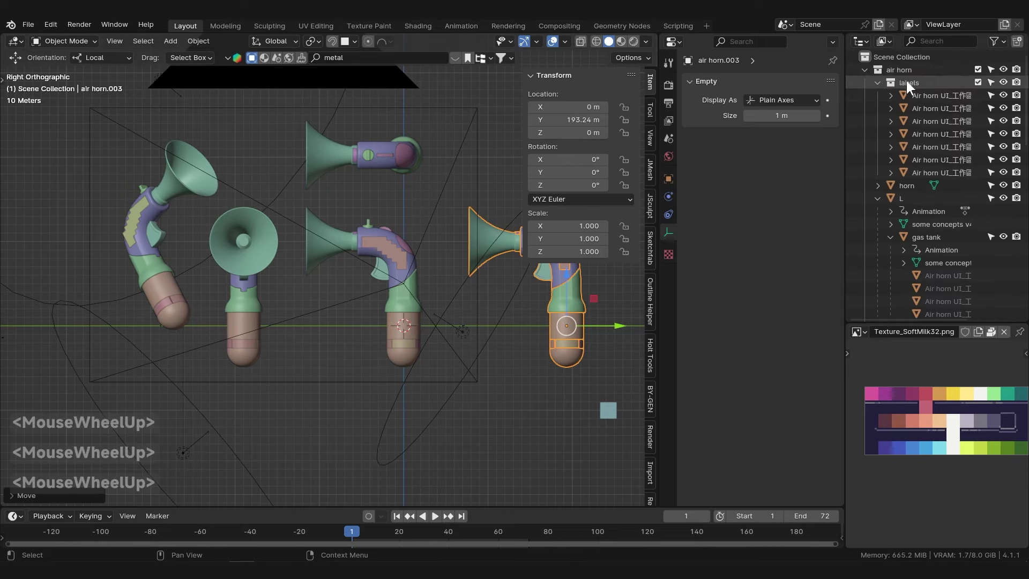
pyautogui.click(915, 74)
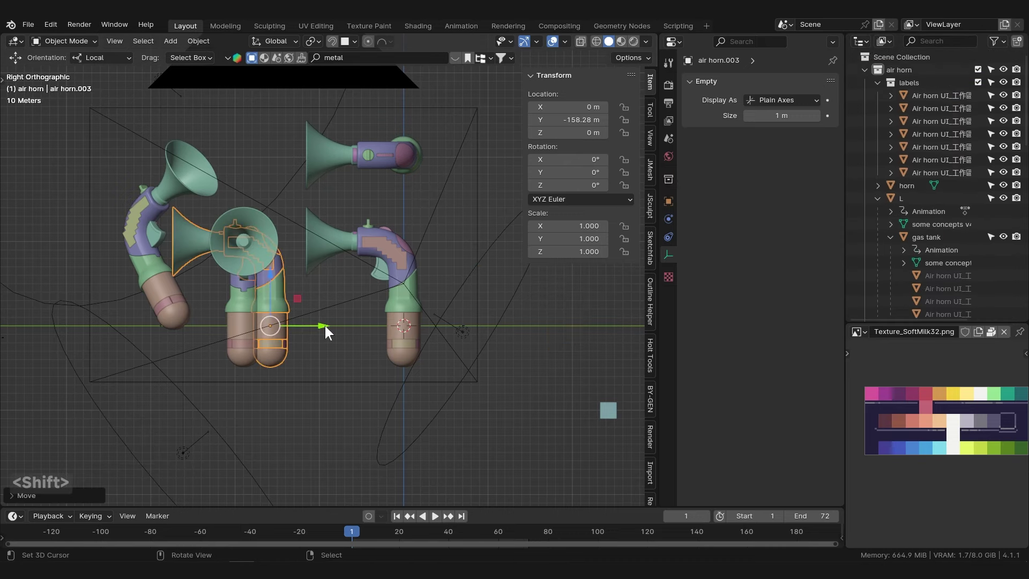
pyautogui.click(330, 331)
pyautogui.click(578, 327)
pyautogui.rightClick(546, 331)
pyautogui.rightClick(519, 327)
pyautogui.rightClick(541, 327)
pyautogui.scroll(-3)
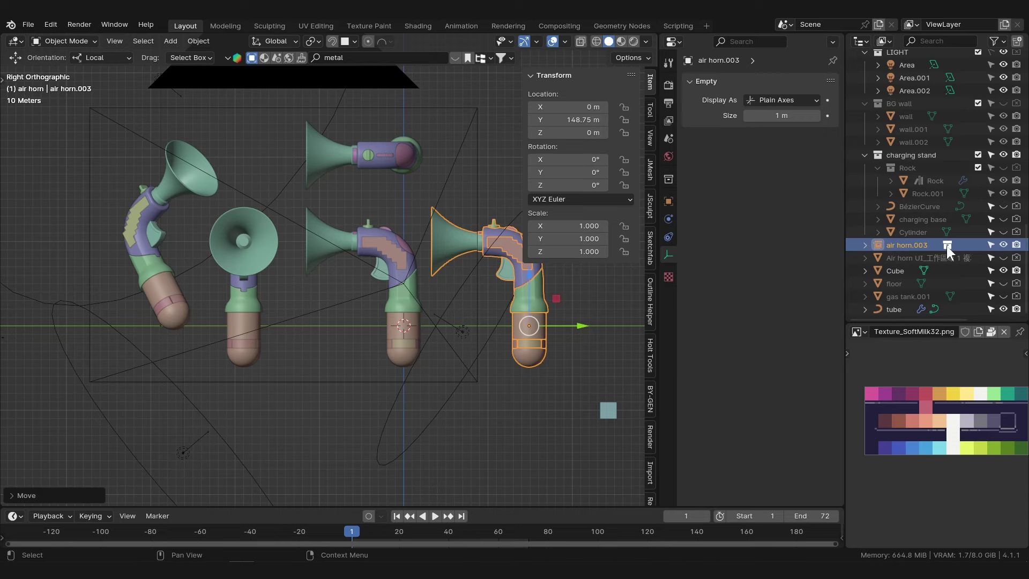
pyautogui.rightClick(547, 306)
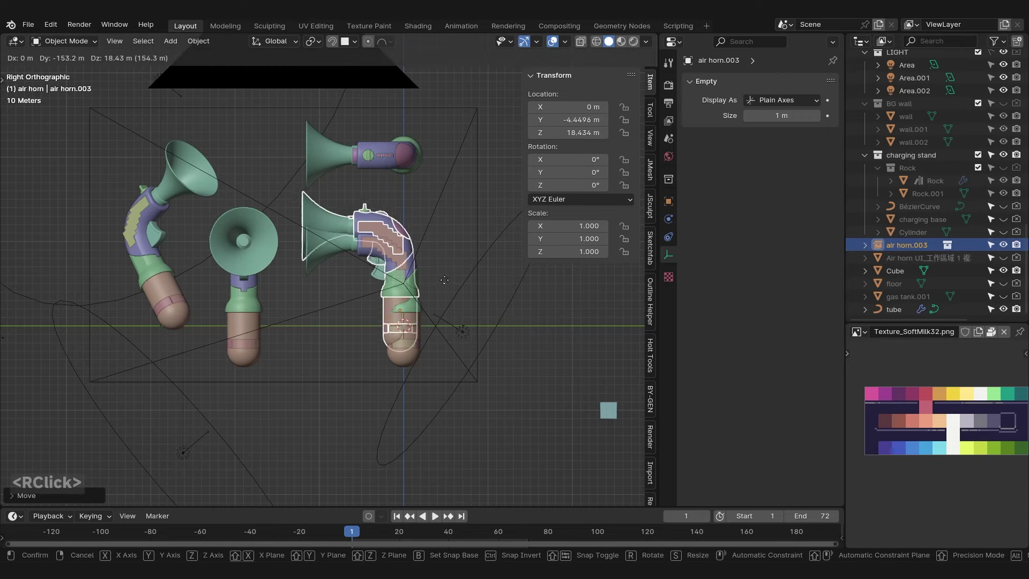
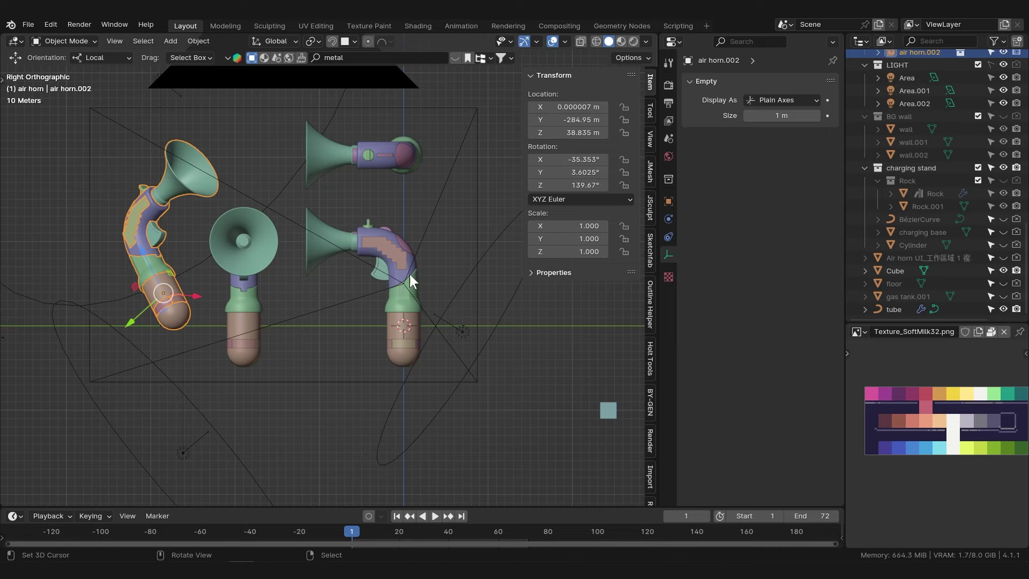
# Play the air horn animation and stop it on frame 8.
pyautogui.click(359, 539)
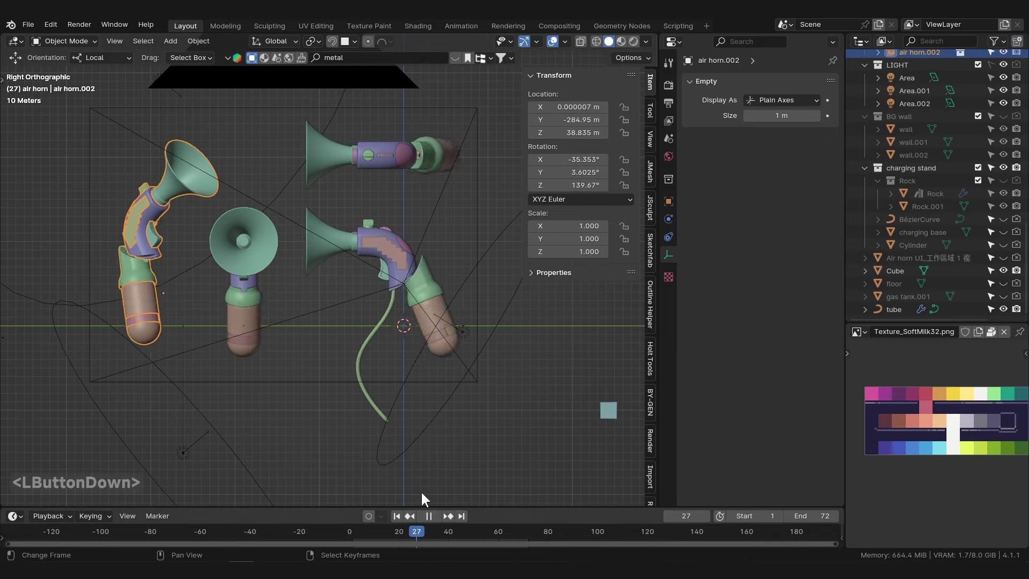
pyautogui.click(448, 493)
pyautogui.rightClick(425, 292)
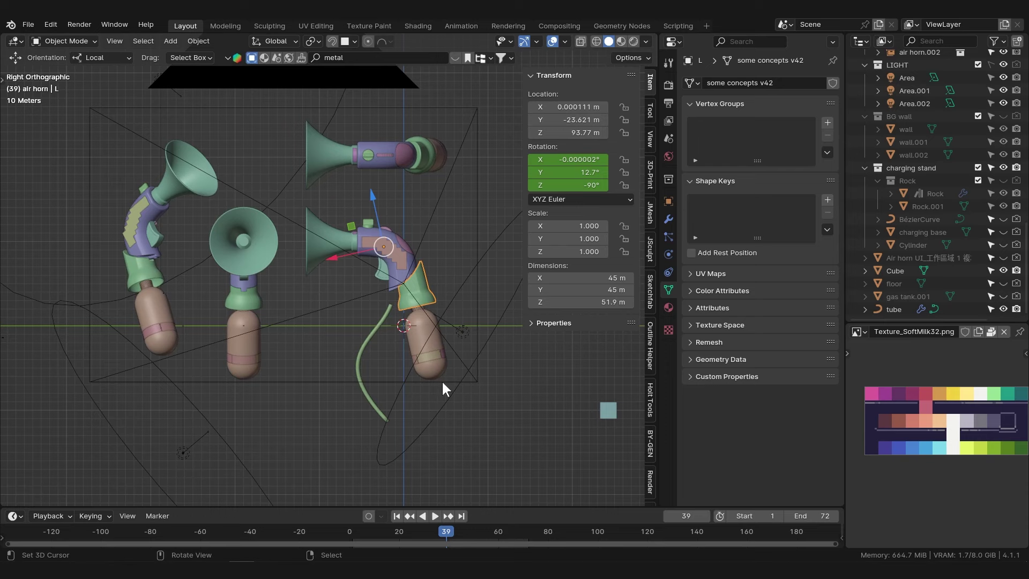
pyautogui.click(448, 534)
pyautogui.click(470, 528)
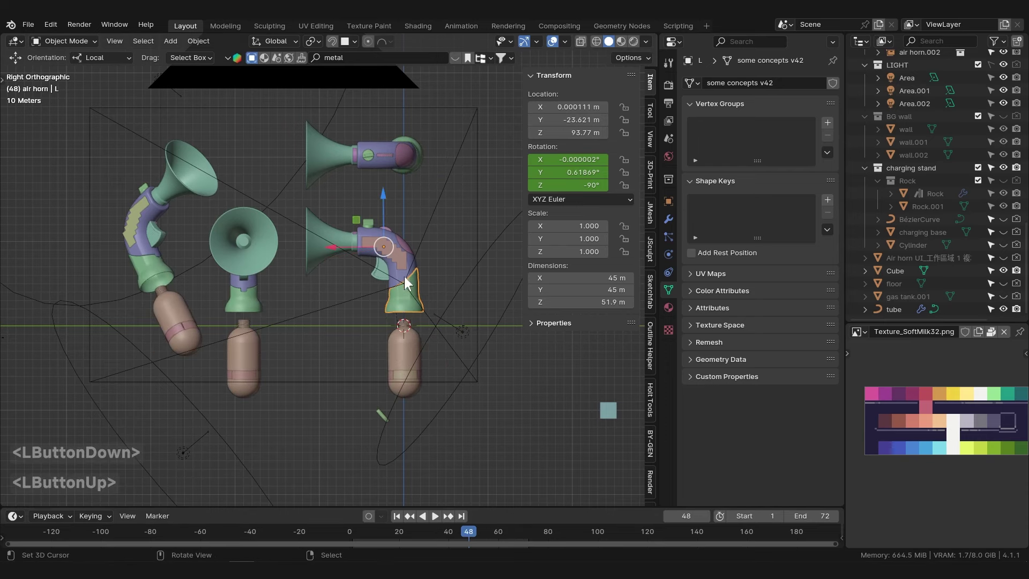
pyautogui.click(471, 535)
pyautogui.click(371, 530)
# Expand the air horn collection in the Outliner and pick out the horn bells in the viewport.
pyautogui.scroll(3)
pyautogui.click(909, 73)
pyautogui.scroll(-3)
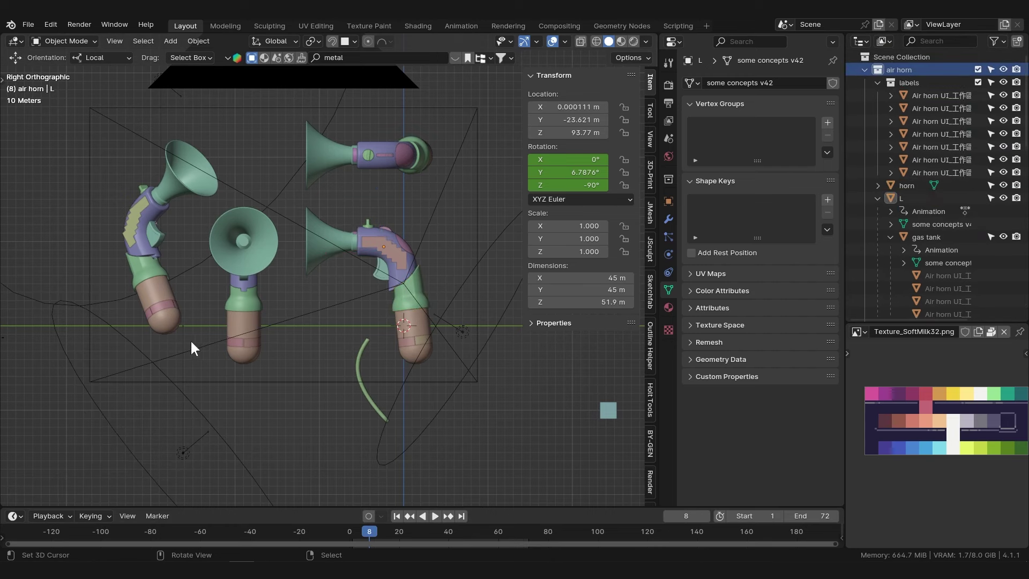
pyautogui.rightClick(417, 292)
pyautogui.rightClick(411, 270)
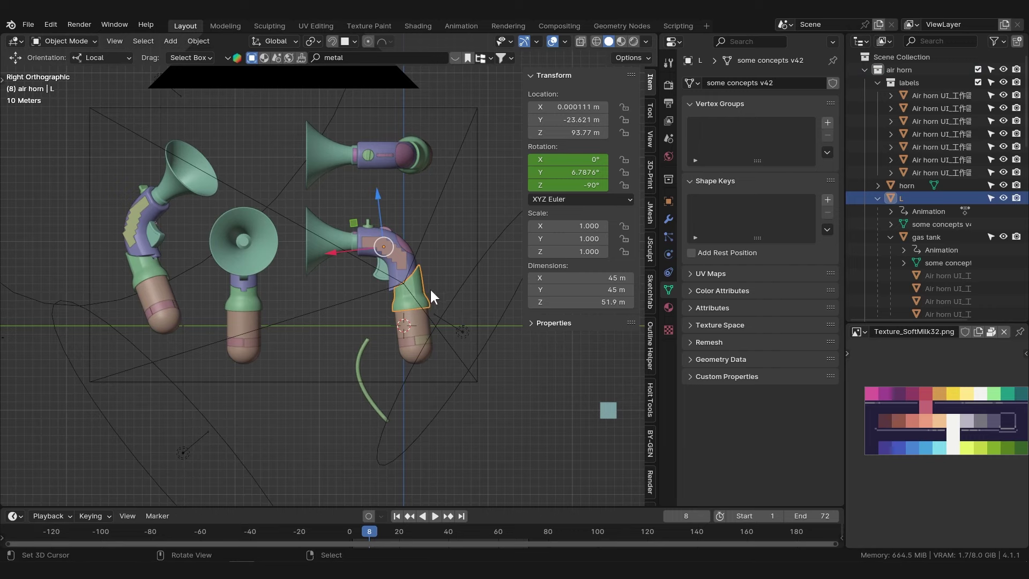
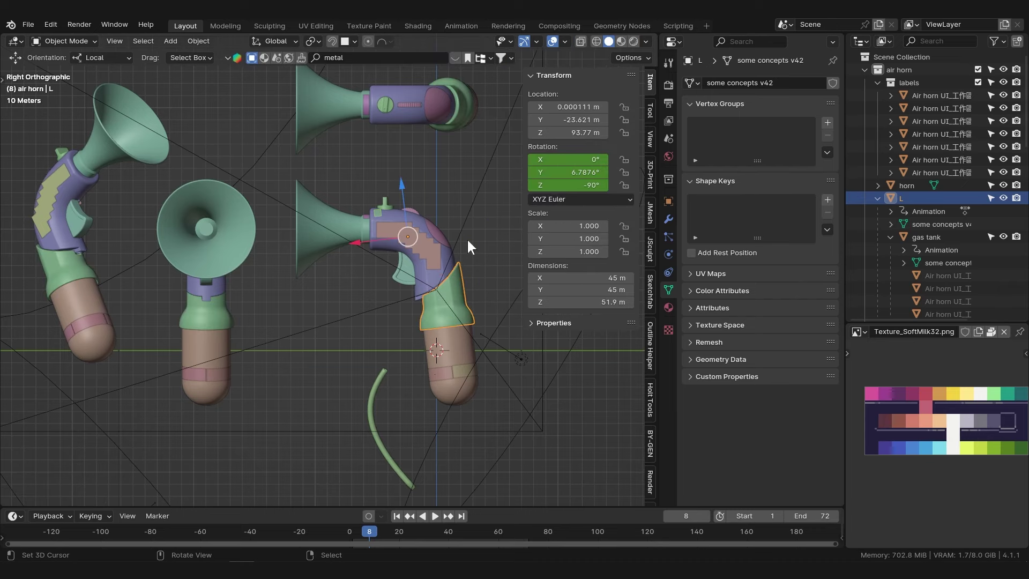
pyautogui.scroll(-3)
# Hide the other views' horn bells so only the right-hand view keeps its bell.
pyautogui.rightClick(409, 293)
pyautogui.rightClick(409, 291)
pyautogui.rightClick(411, 262)
pyautogui.scroll(3)
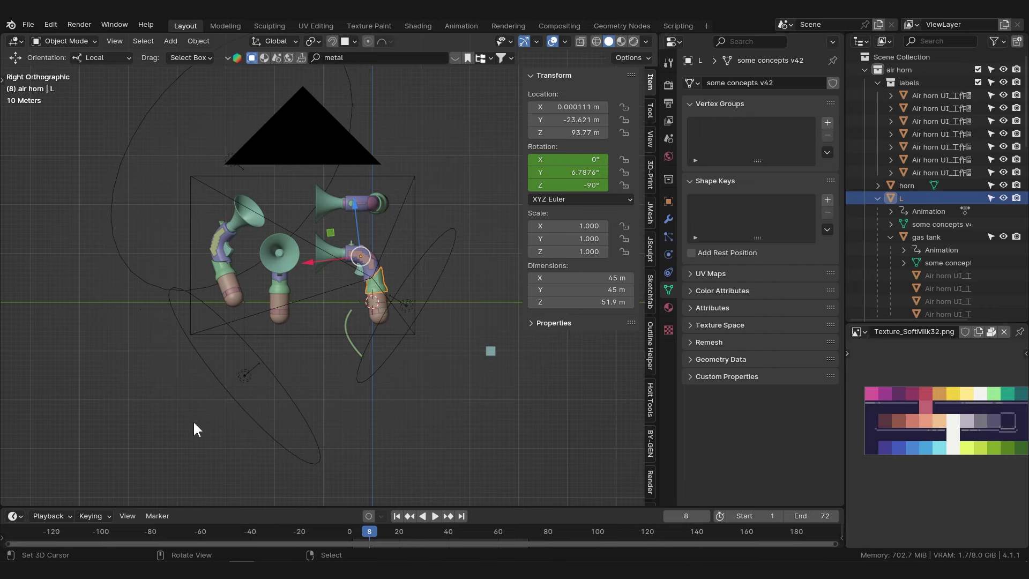
pyautogui.scroll(3)
pyautogui.rightClick(325, 229)
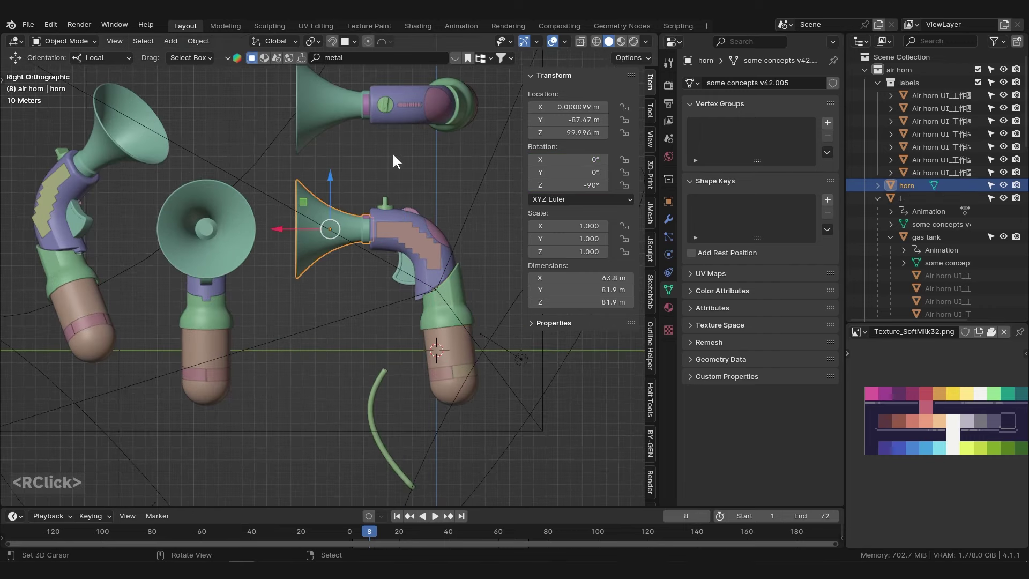
pyautogui.click(893, 189)
pyautogui.click(887, 60)
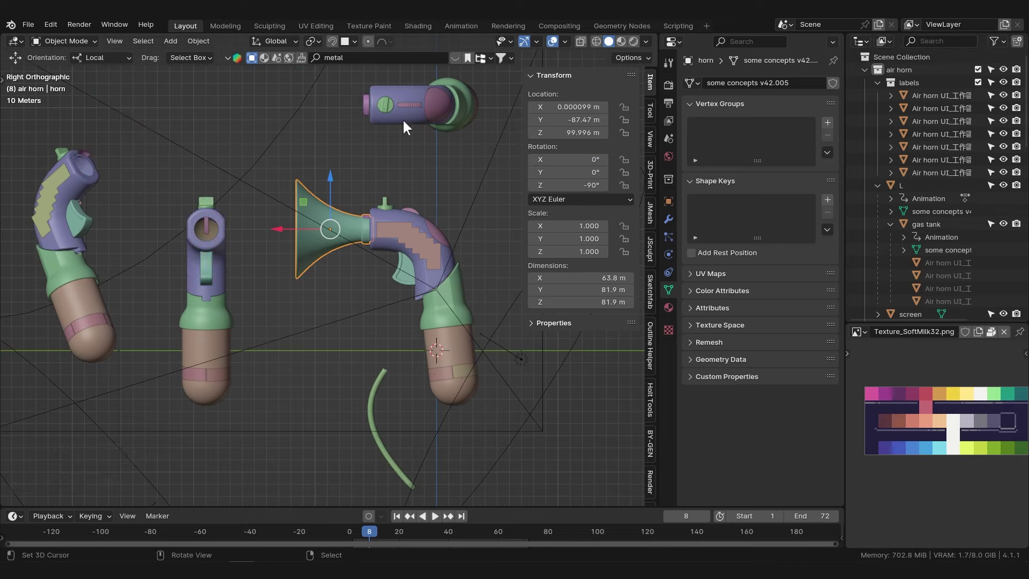
# Switch to Rendered shading, hide the POLICE labels collection and start an F12 render.
pyautogui.press('ctrl+z')
pyautogui.rightClick(429, 247)
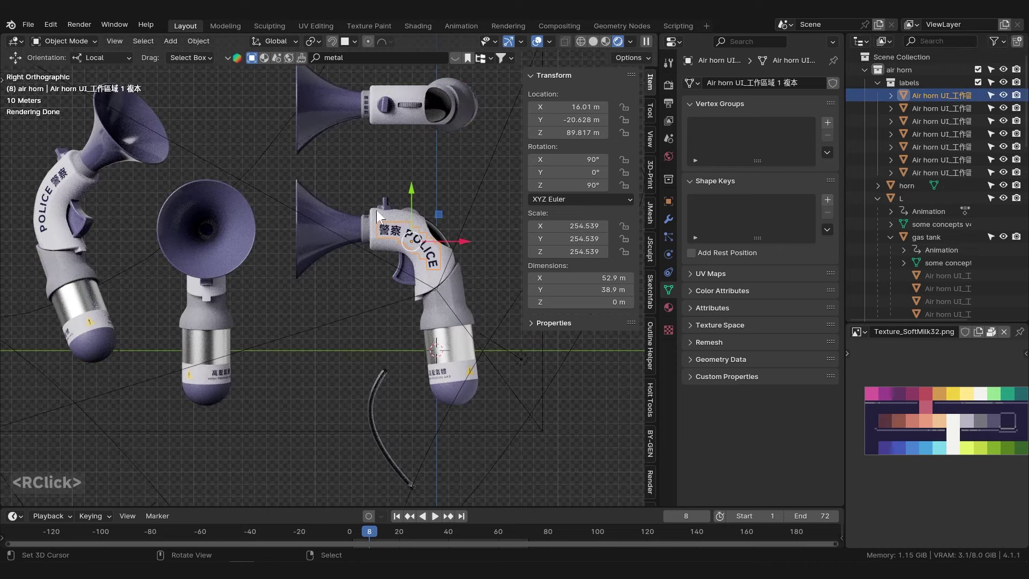
pyautogui.click(1009, 87)
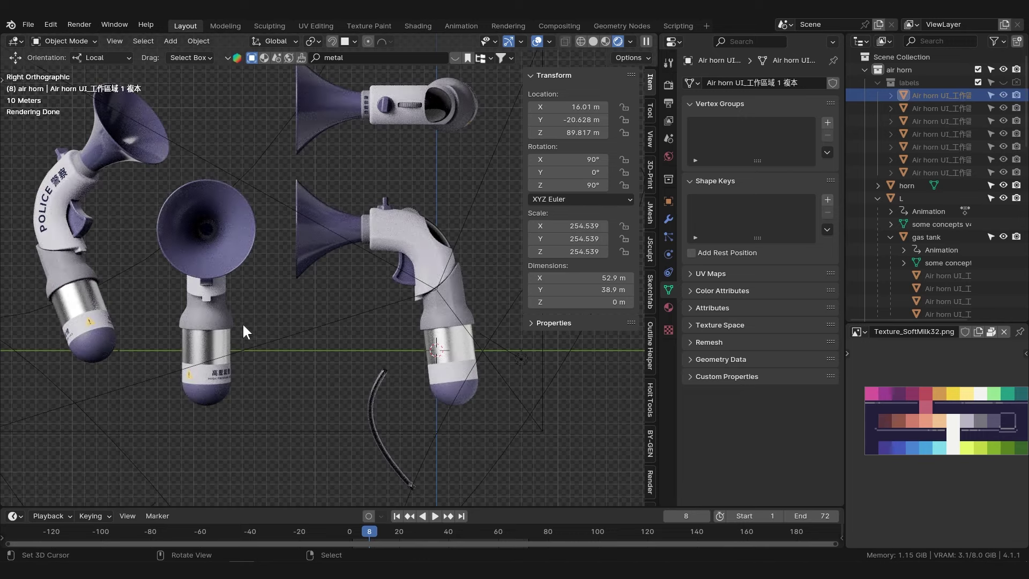
pyautogui.rightClick(59, 186)
pyautogui.rightClick(59, 185)
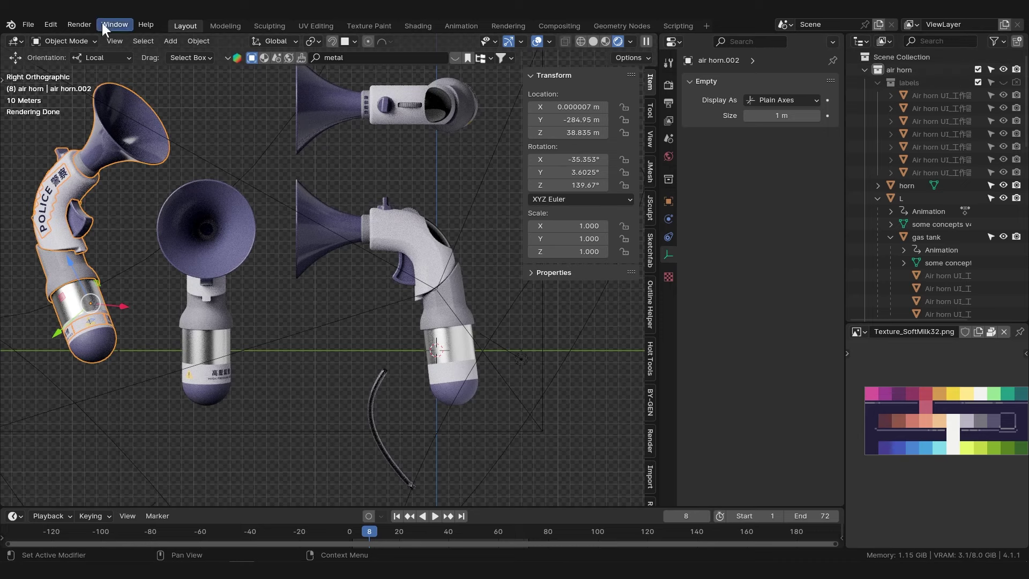
# Close the Render Result window, select the horn bell and show its empty modifier stack.
pyautogui.click(88, 27)
pyautogui.click(107, 44)
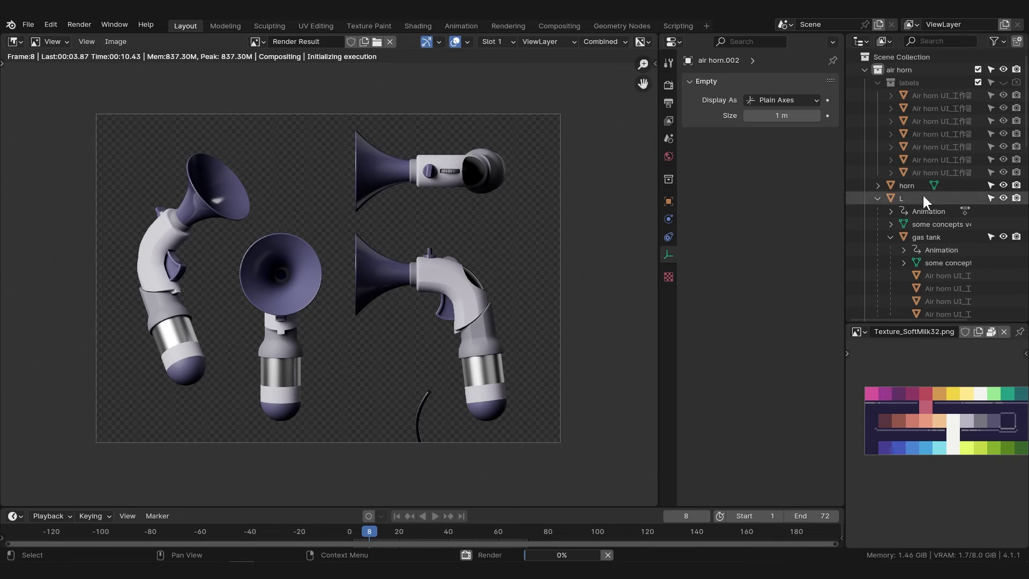
pyautogui.click(27, 59)
pyautogui.click(44, 79)
pyautogui.middleClick(369, 333)
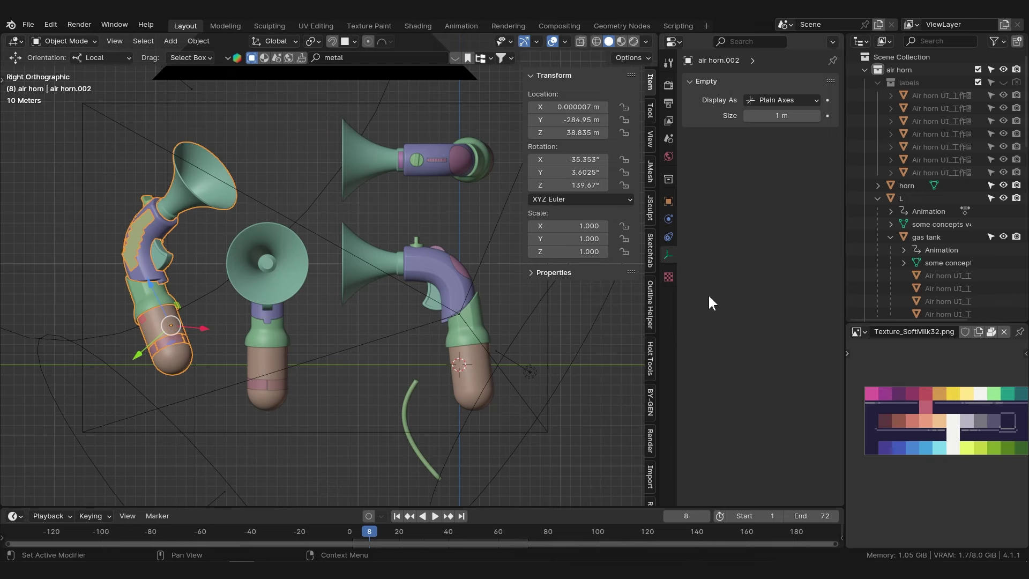
pyautogui.rightClick(360, 282)
# Browse the Add Modifier list without adding one, then put the horn bell into Edit Mode.
pyautogui.press('q')
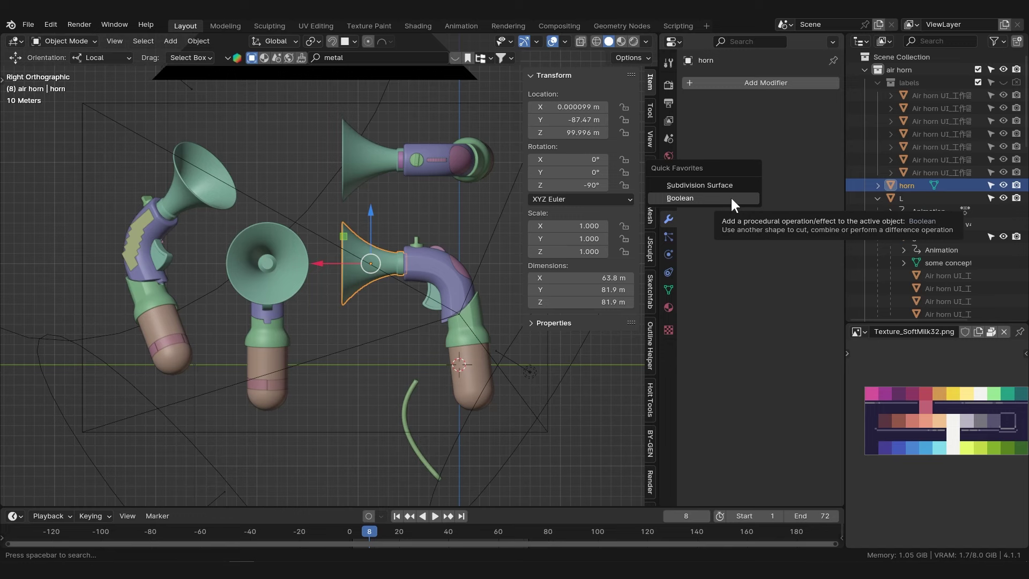
pyautogui.click(782, 86)
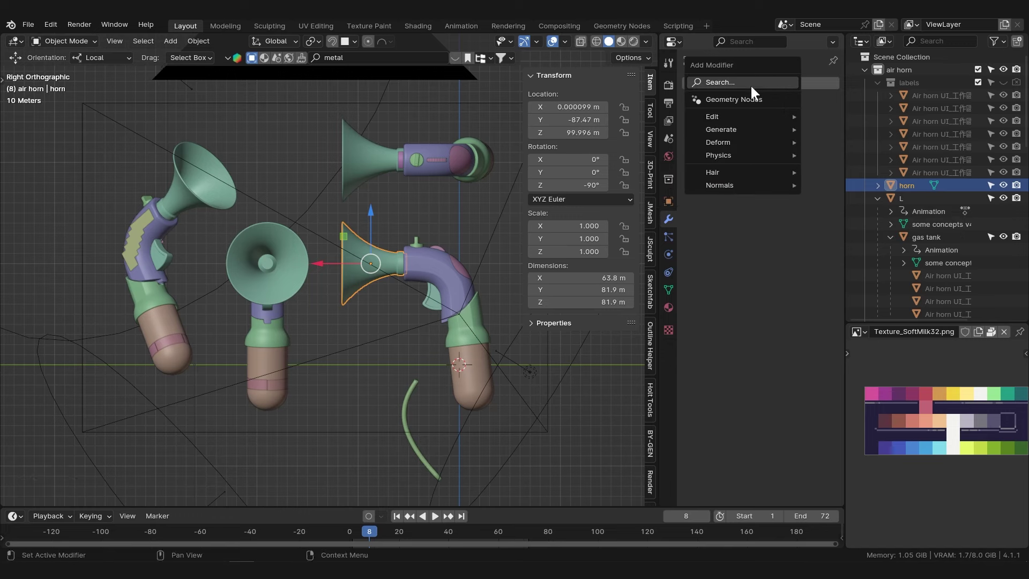
pyautogui.click(750, 85)
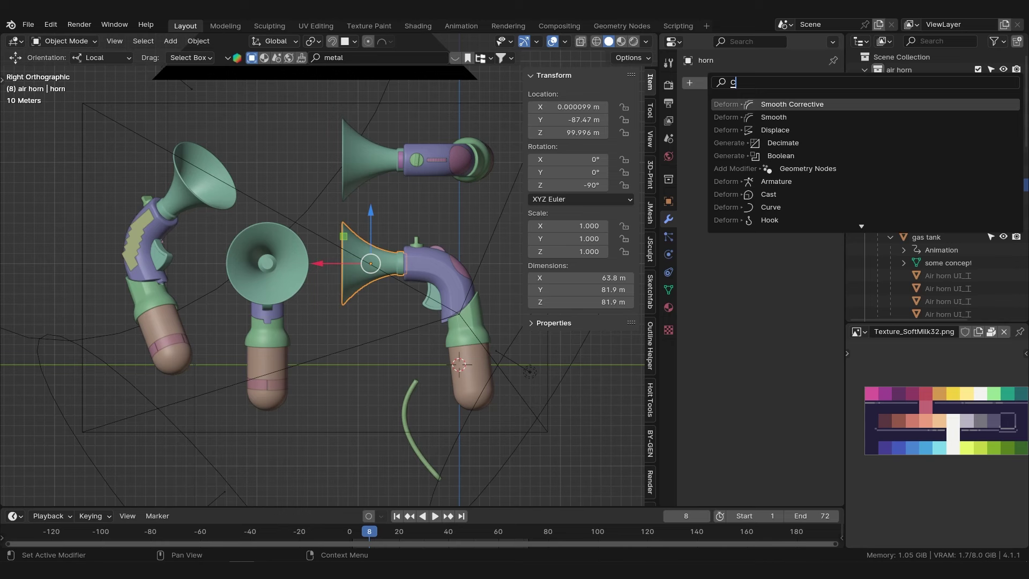
pyautogui.rightClick(773, 272)
pyautogui.press('q')
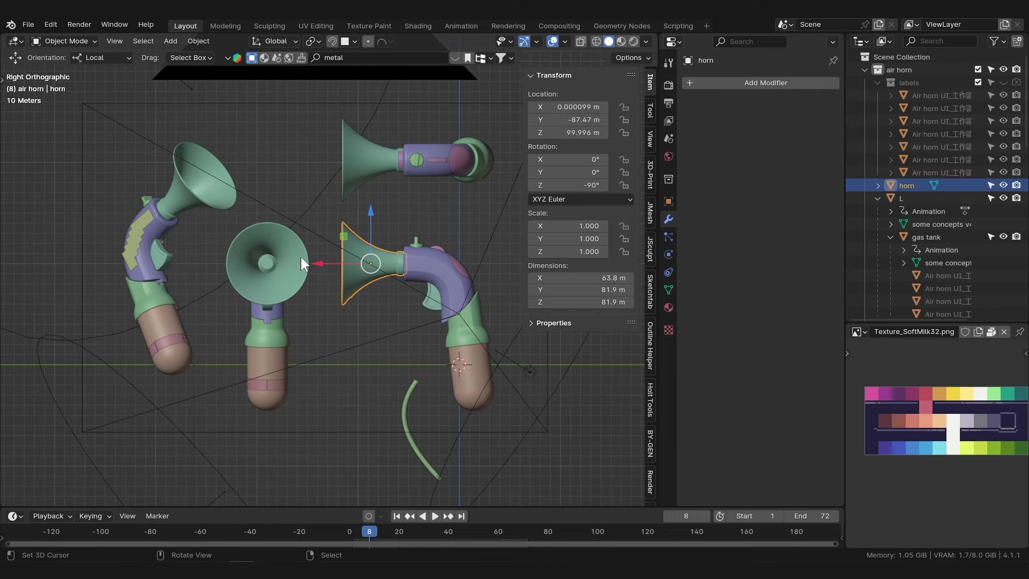
pyautogui.press('Tab')
# Select the whole horn mesh and enable Face Orientation from Quick Favorites to check its normals.
pyautogui.press('a')
pyautogui.scroll(3)
pyautogui.press('q')
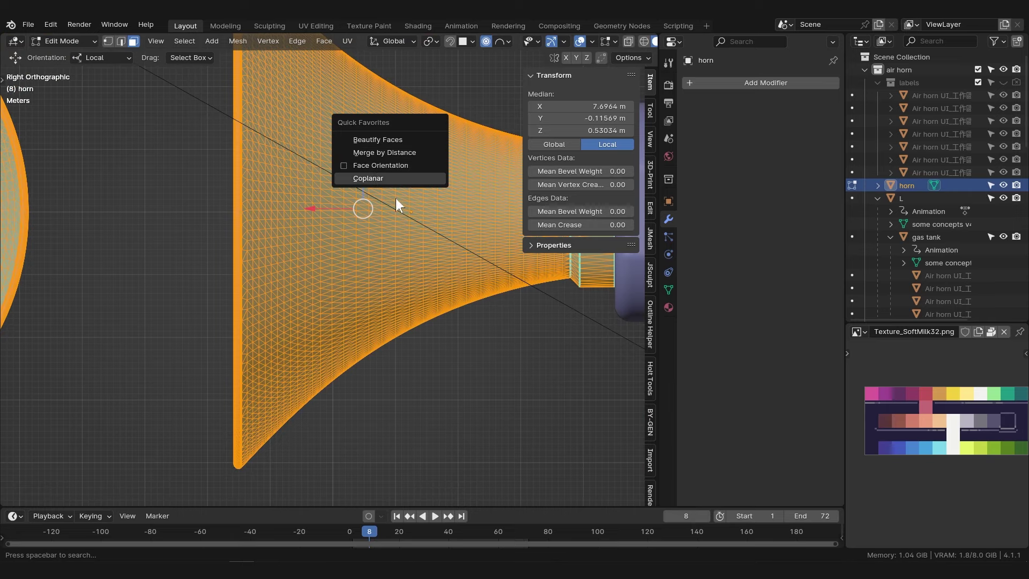
pyautogui.click(404, 173)
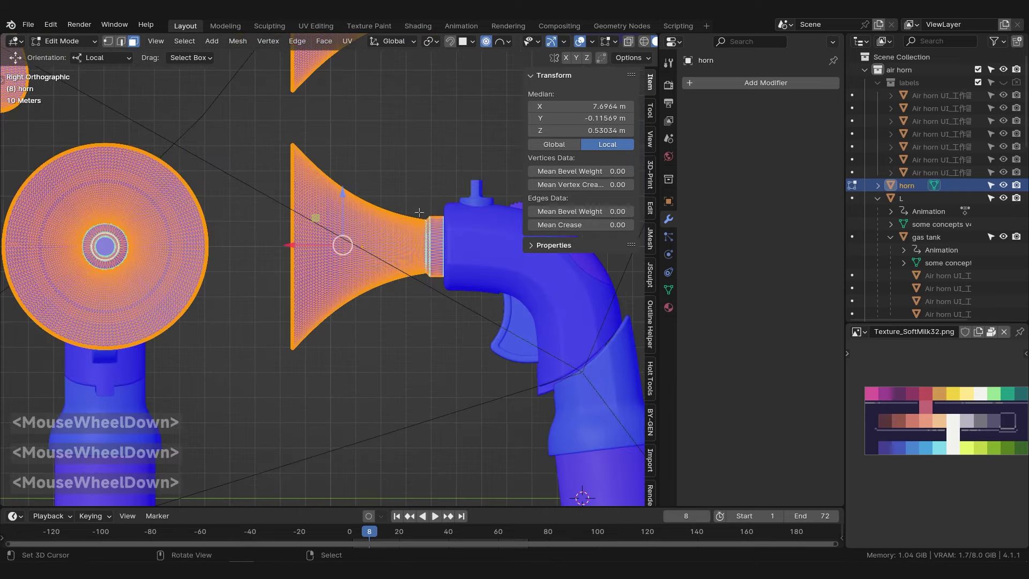
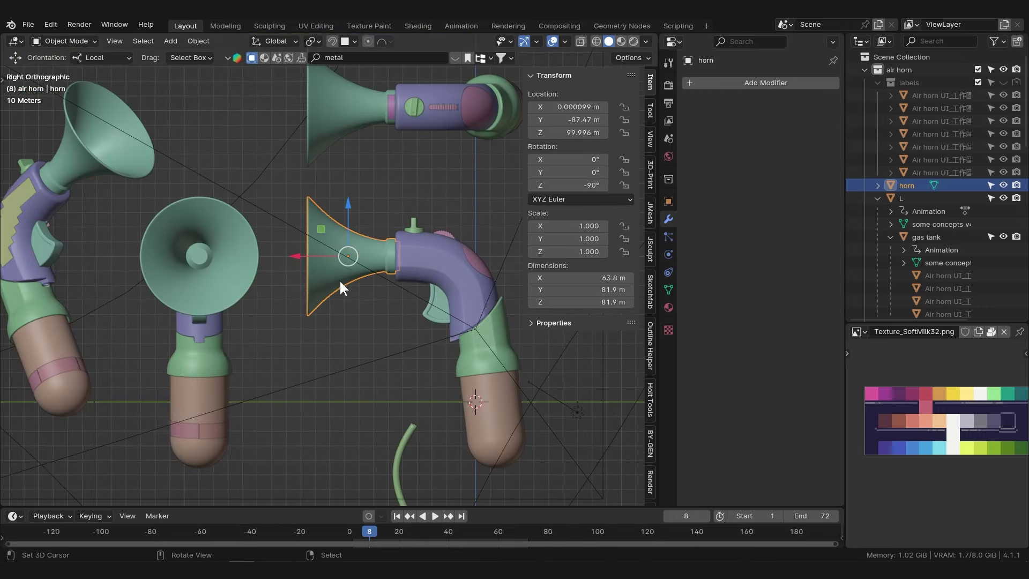
pyautogui.click(61, 45)
pyautogui.click(78, 91)
pyautogui.scroll(3)
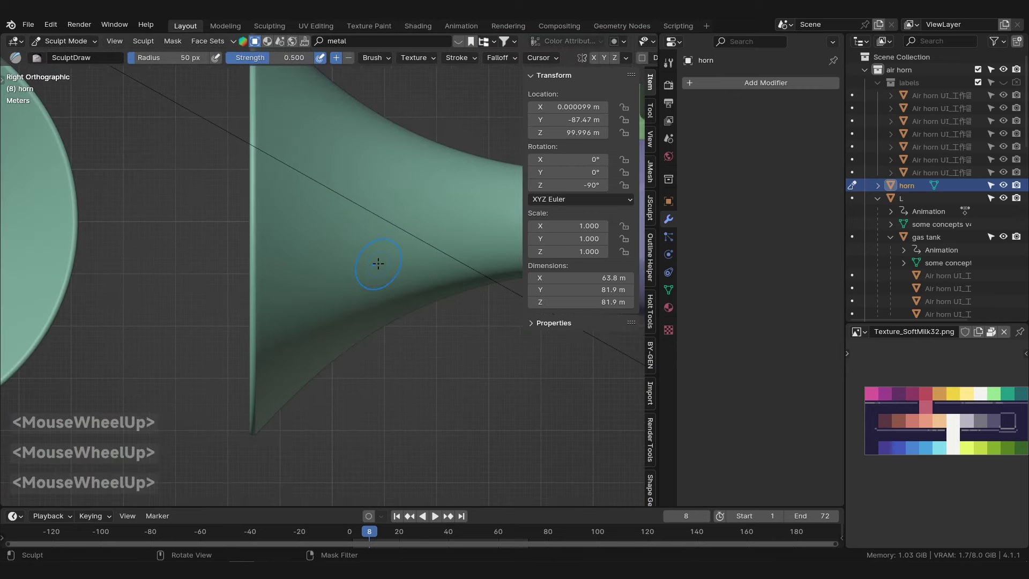
pyautogui.press('q')
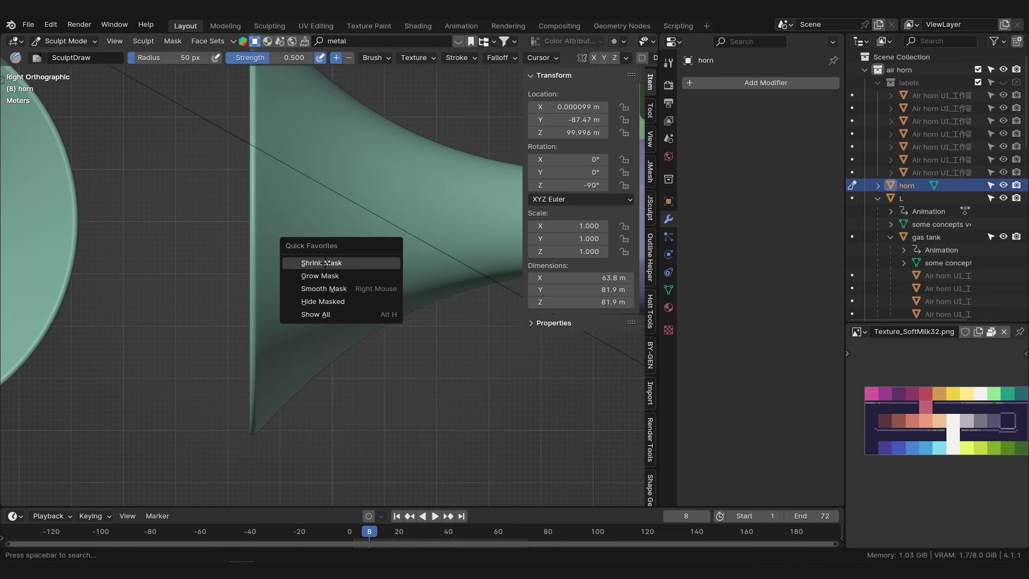
pyautogui.click(176, 42)
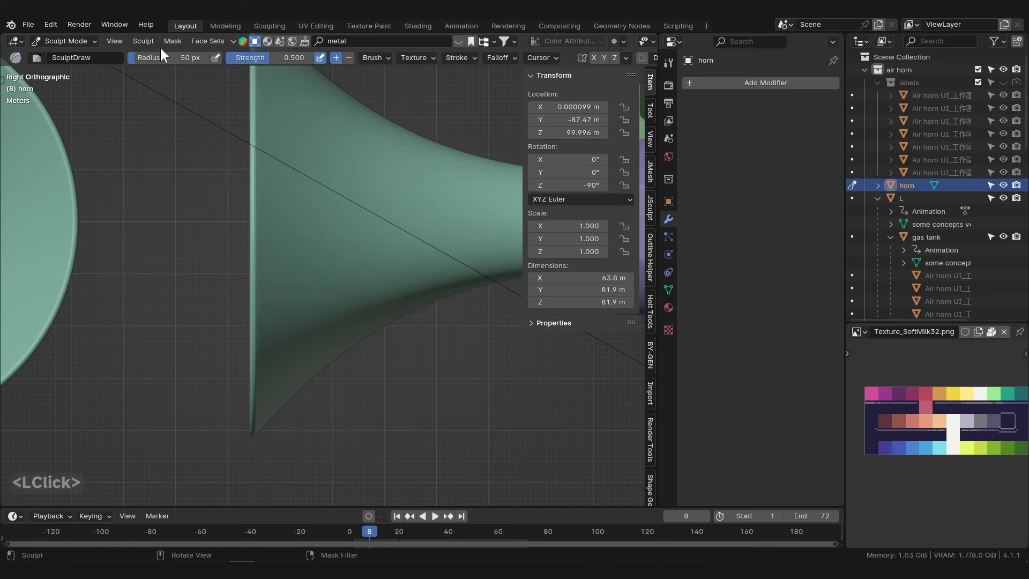
pyautogui.click(169, 42)
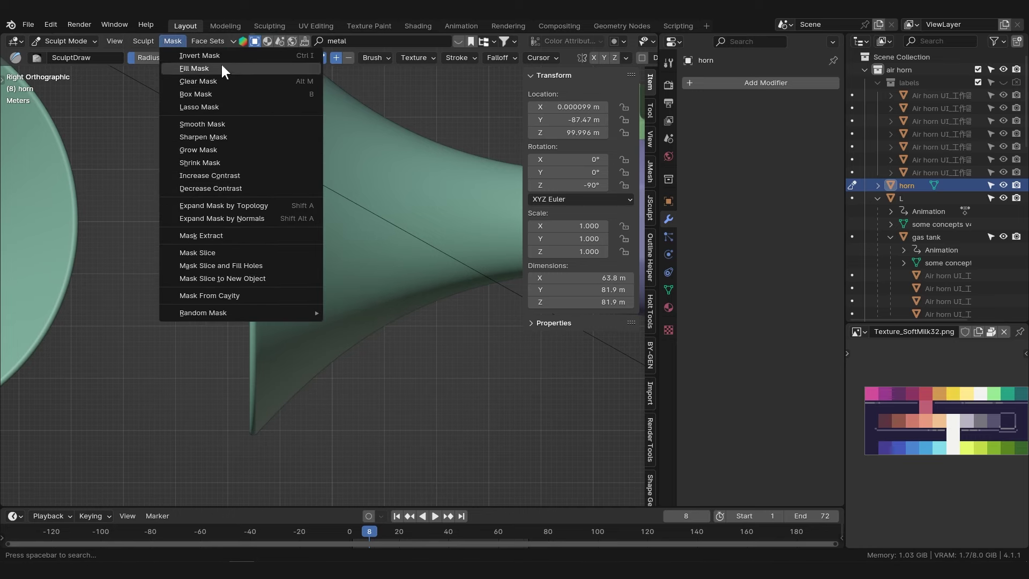
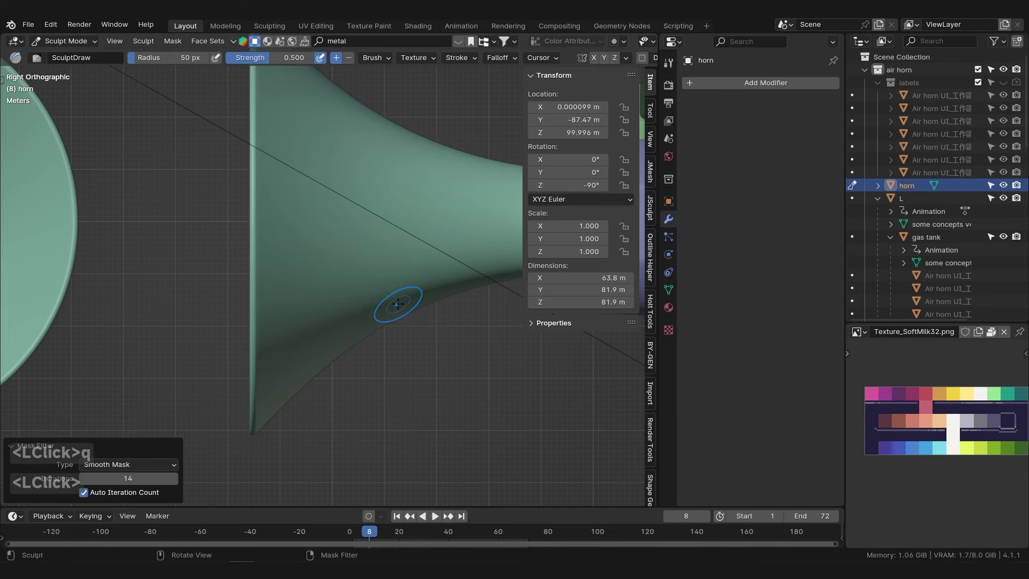
pyautogui.press('q')
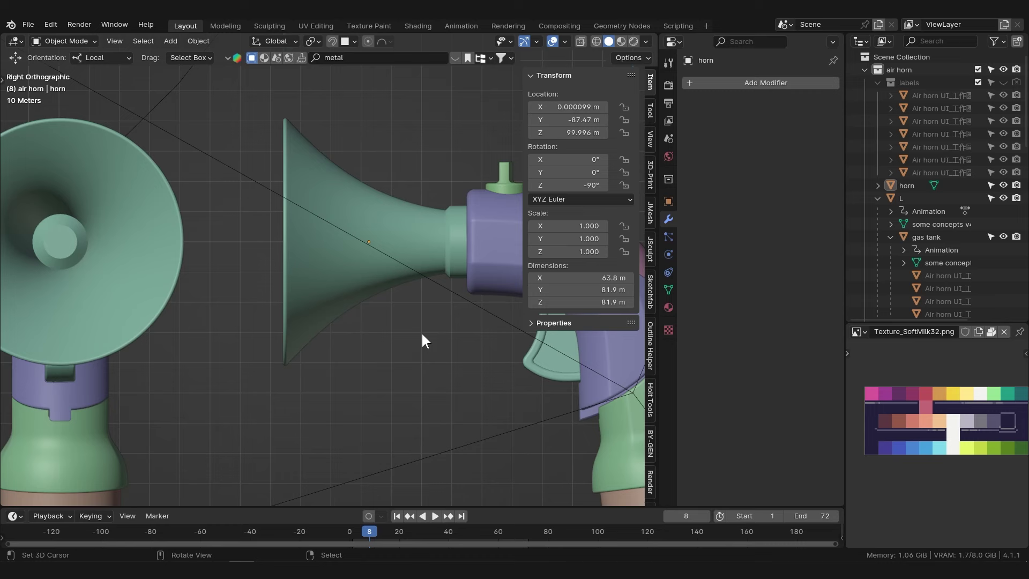
# Browse the JSculpt and Holt Tools add-on panels in the sidebar.
pyautogui.click(658, 253)
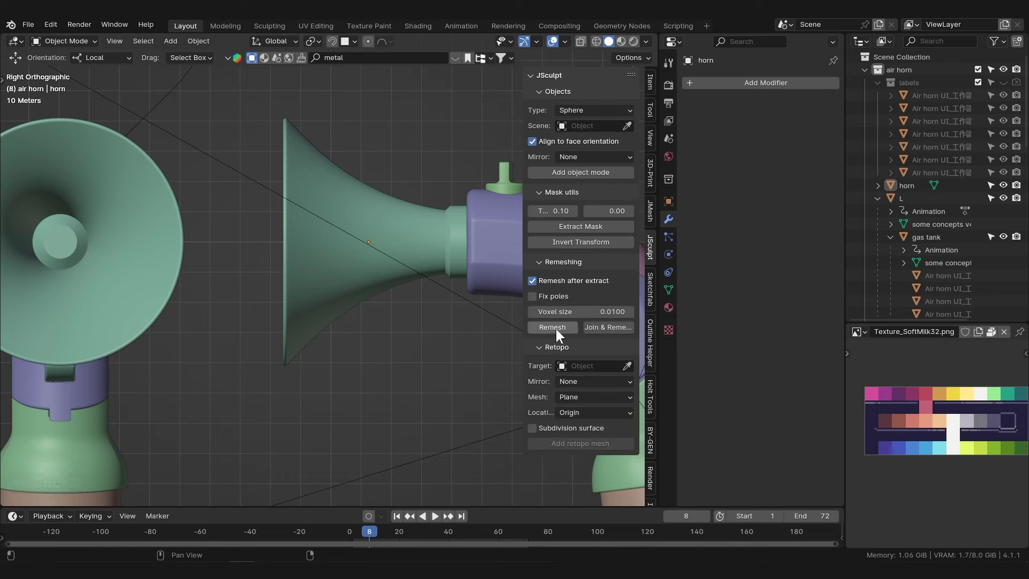
pyautogui.rightClick(566, 331)
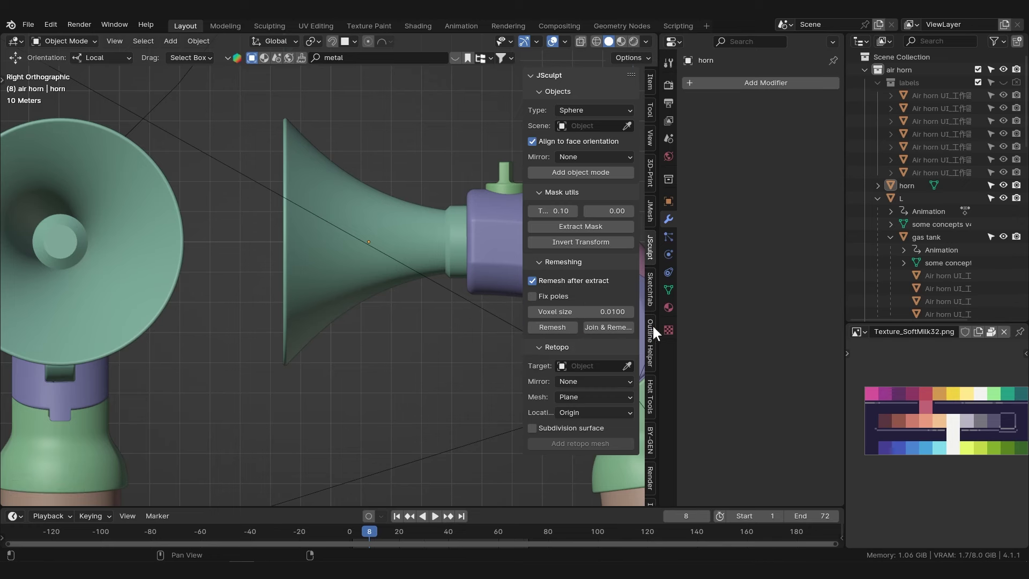
pyautogui.scroll(-3)
pyautogui.click(658, 363)
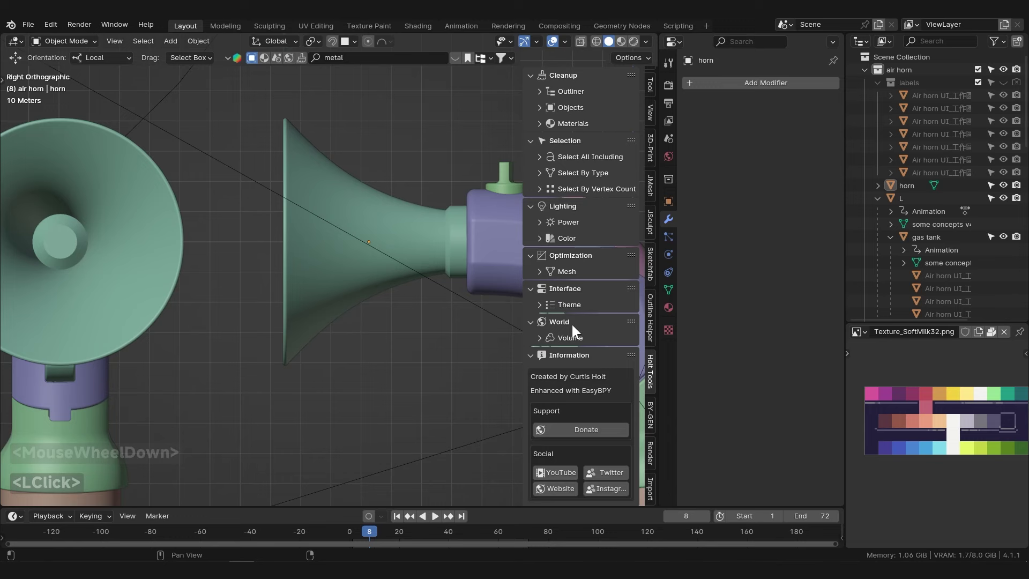
pyautogui.rightClick(572, 330)
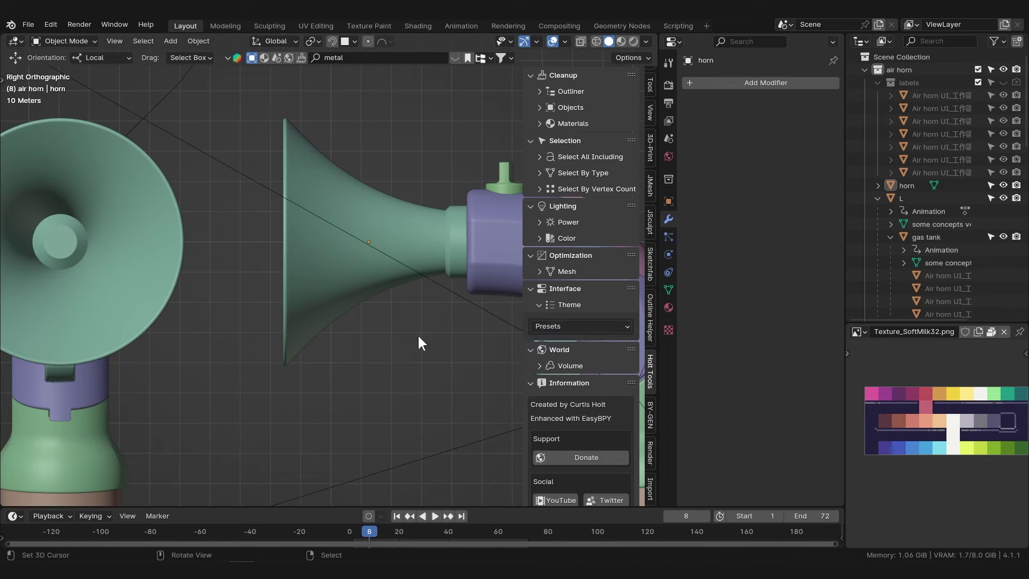
pyautogui.scroll(-3)
pyautogui.scroll(-3)
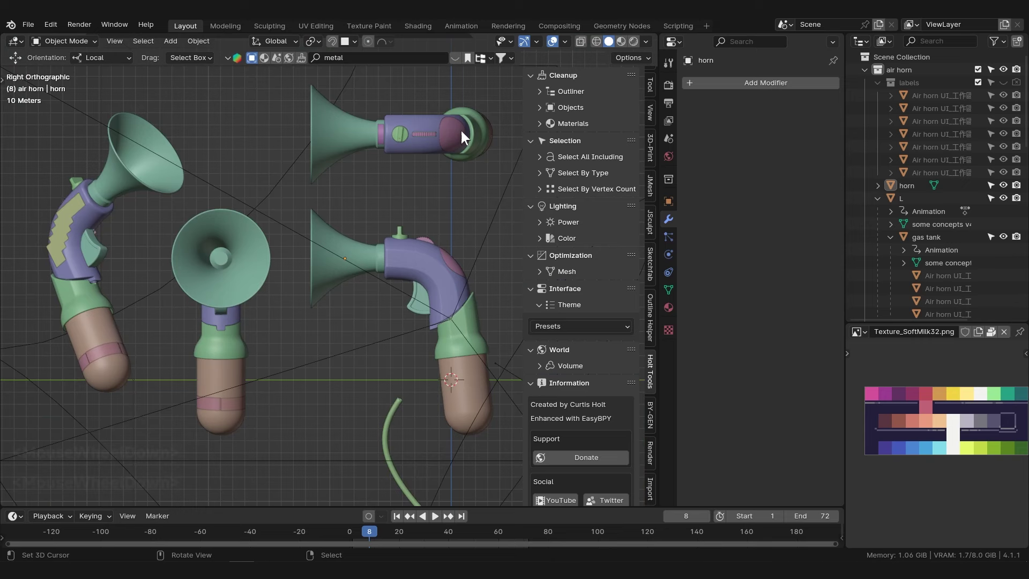
# Switch the interface to the white theme preset from Quick Favorites.
pyautogui.press('q')
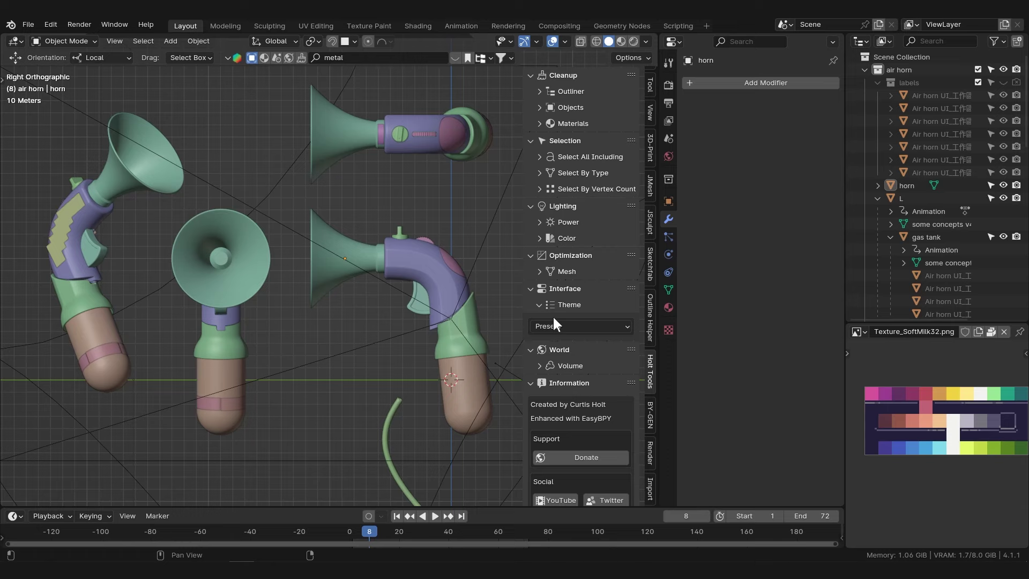
pyautogui.press('q')
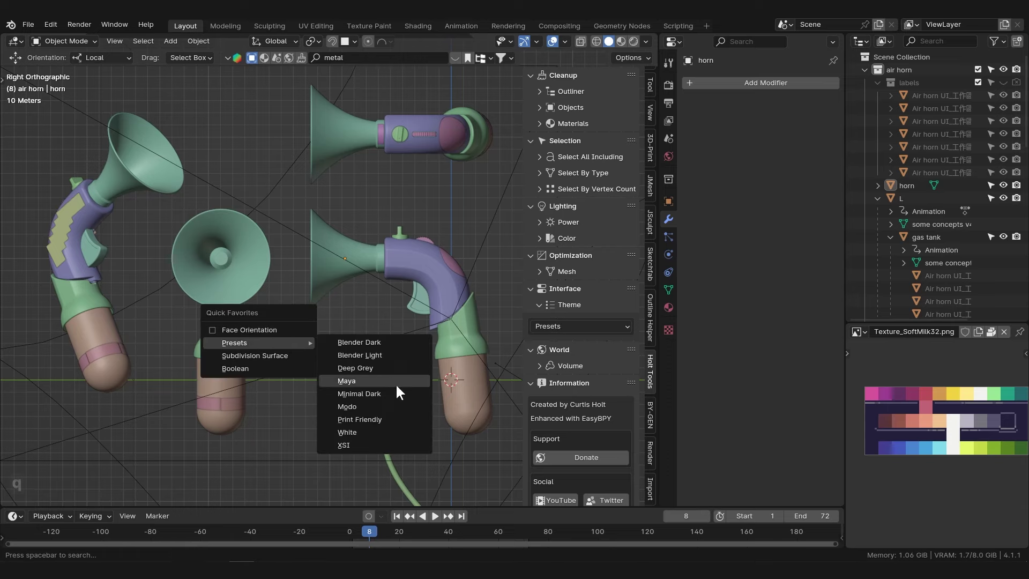
pyautogui.click(387, 423)
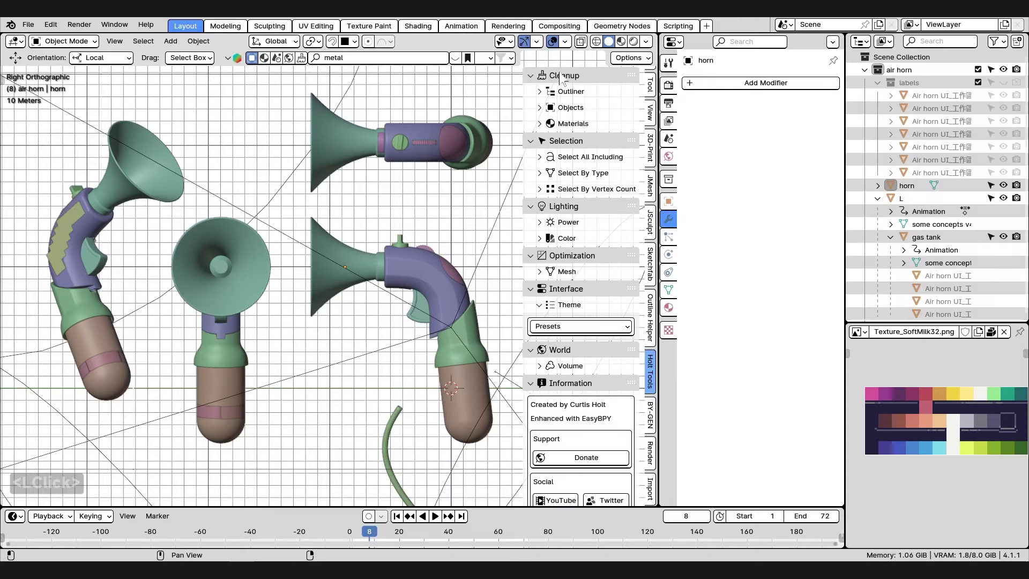
# Hide the N sidebar and look over the clean white-theme viewport.
pyautogui.click(664, 237)
pyautogui.press('n')
pyautogui.scroll(-3)
pyautogui.scroll(3)
pyautogui.middleClick(433, 292)
pyautogui.middleClick(665, 238)
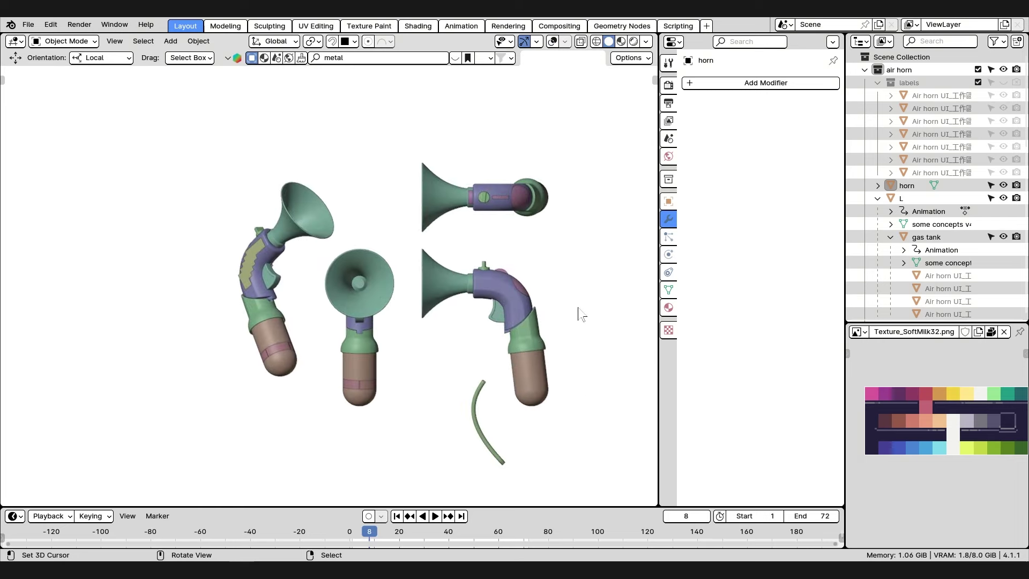
# Switch the theme preset back to Blender Dark and save the air horn scene.
pyautogui.press('q')
pyautogui.click(657, 258)
pyautogui.scroll(3)
pyautogui.middleClick(544, 295)
pyautogui.click(559, 45)
pyautogui.scroll(-3)
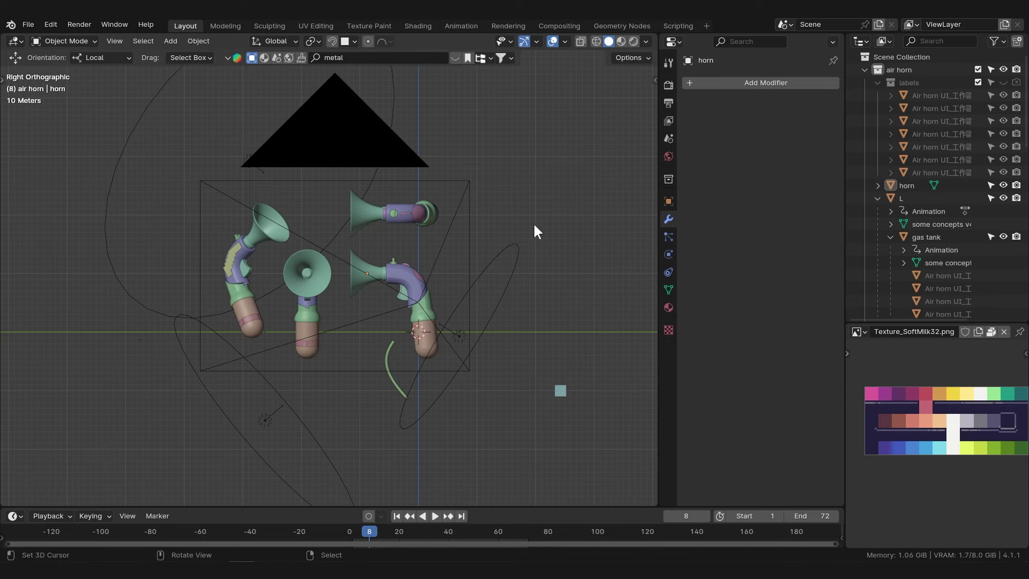
pyautogui.scroll(-3)
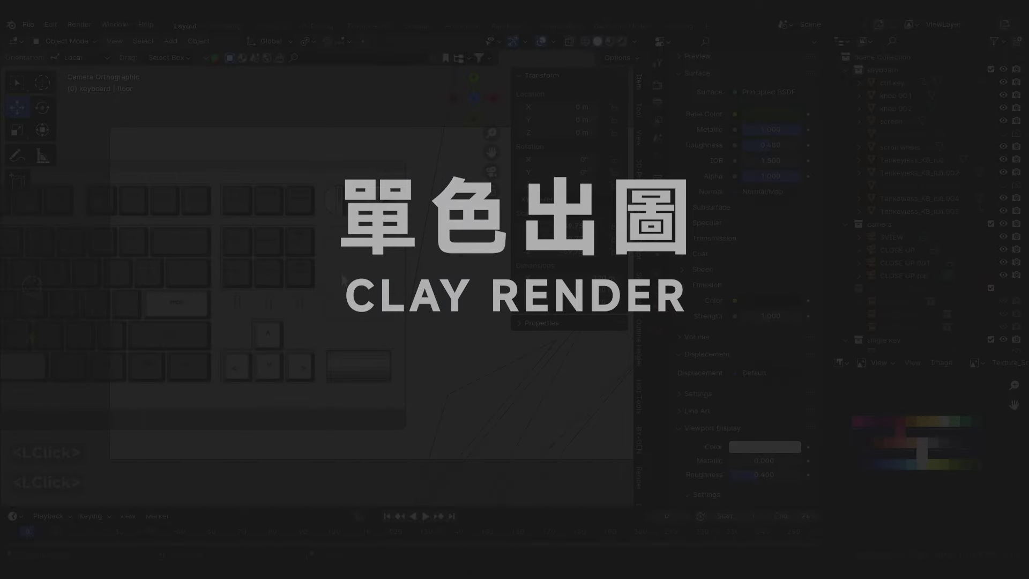
# Load the keyboard three-view .blend from Open Recent and look through the 3VIEW camera.
pyautogui.scroll(-3)
pyautogui.rightClick(477, 332)
pyautogui.click(930, 116)
pyautogui.scroll(3)
pyautogui.click(1009, 165)
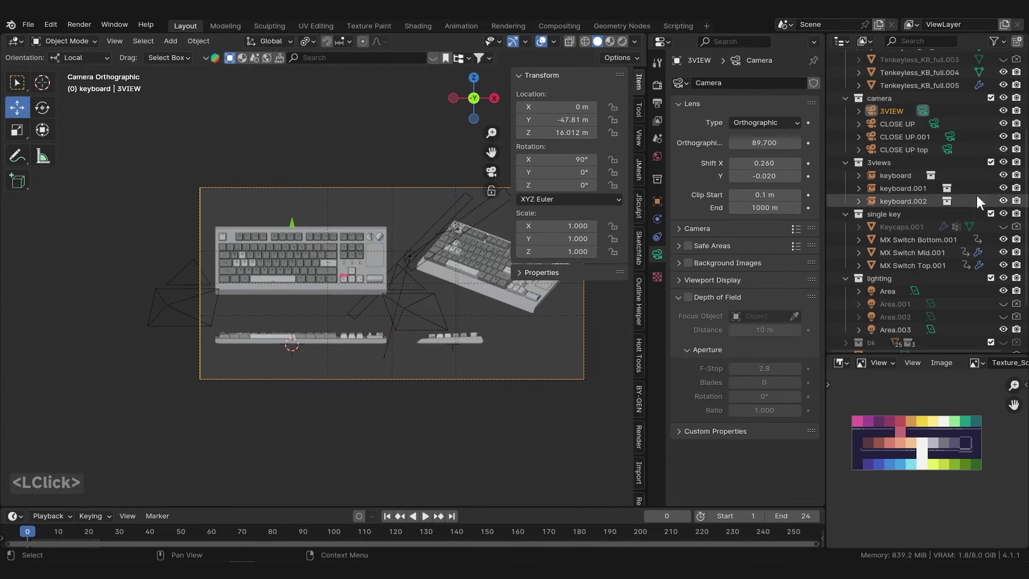
pyautogui.click(886, 165)
pyautogui.scroll(-3)
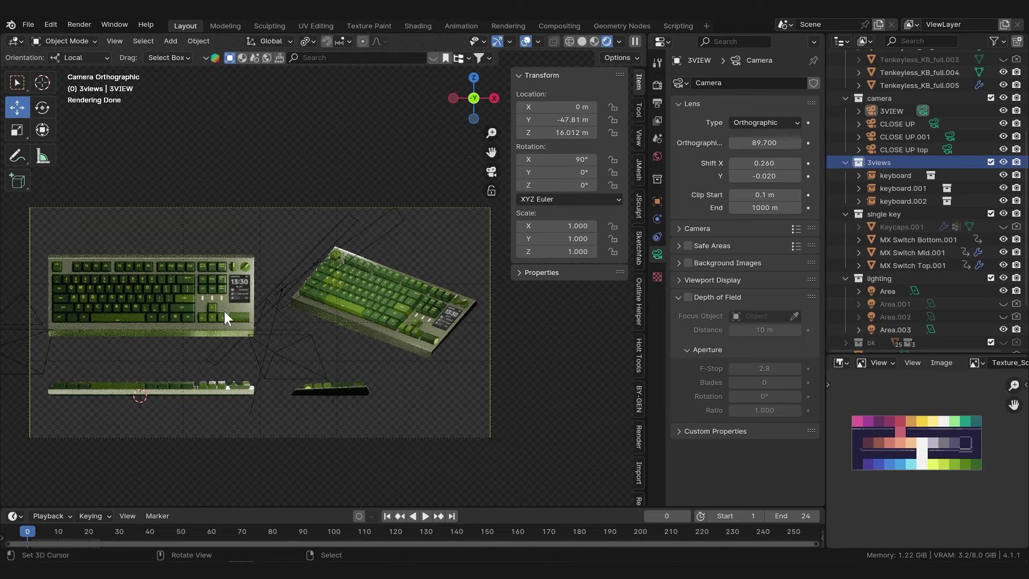
pyautogui.scroll(-3)
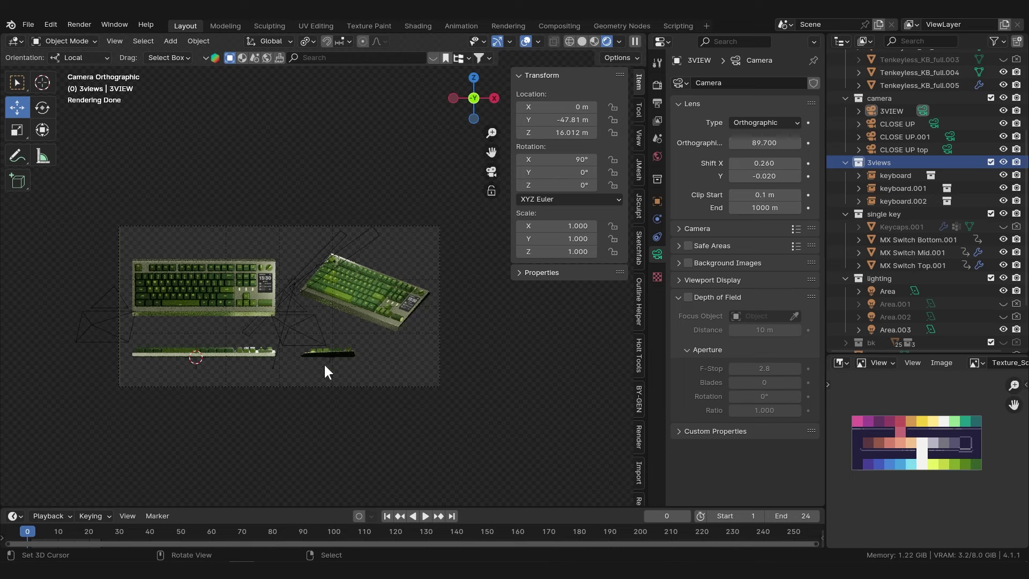
pyautogui.scroll(-3)
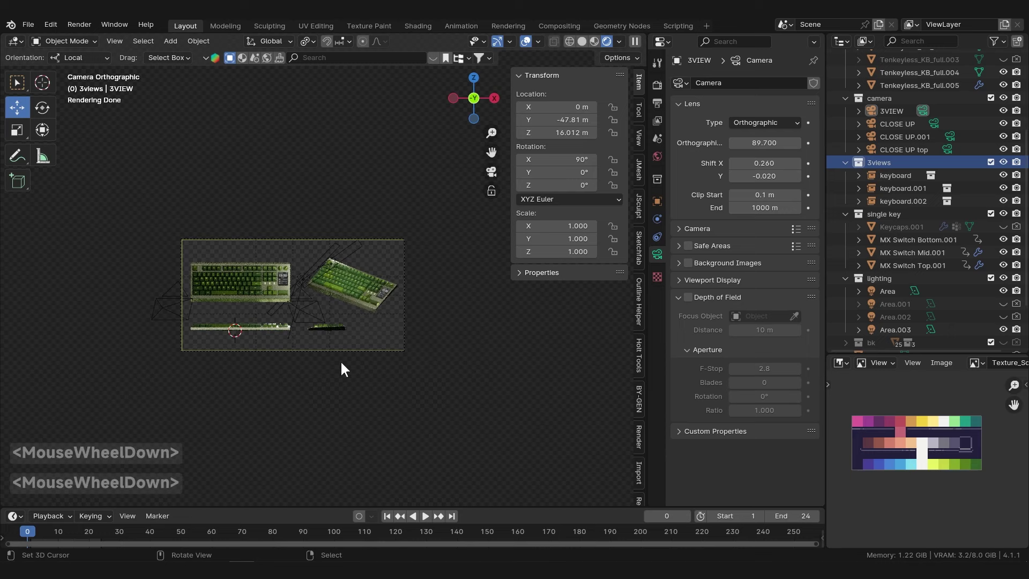
pyautogui.scroll(3)
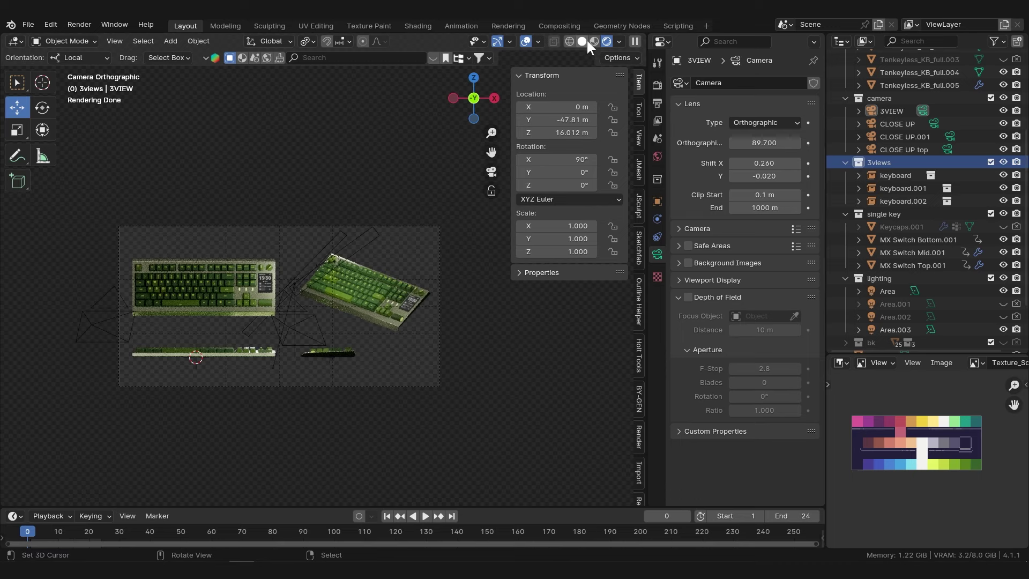
pyautogui.click(599, 44)
pyautogui.click(605, 40)
pyautogui.click(642, 47)
pyautogui.click(632, 104)
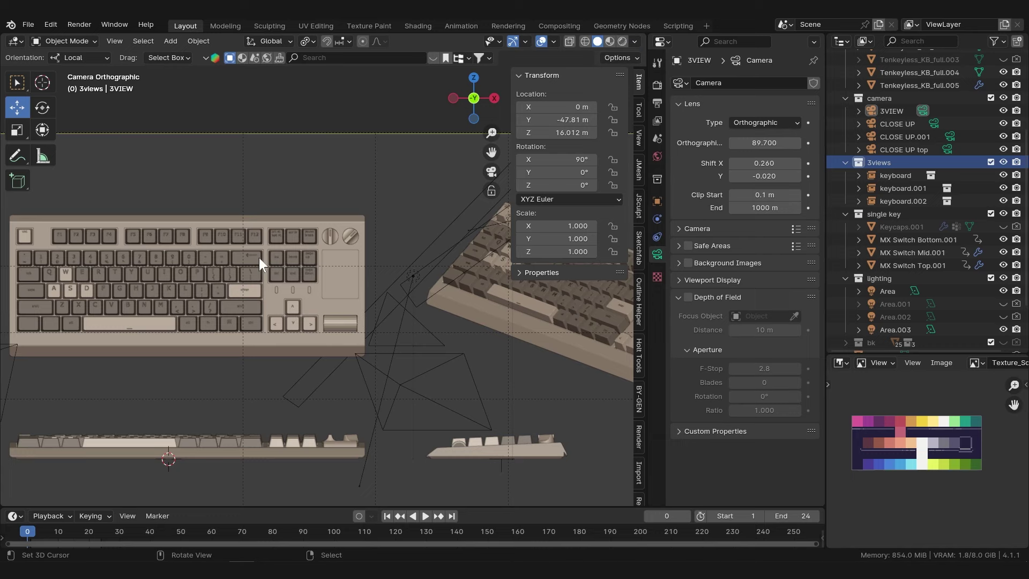
# Give the front-view keyboard a beige Viewport Display colour.
pyautogui.click(653, 262)
pyautogui.scroll(-3)
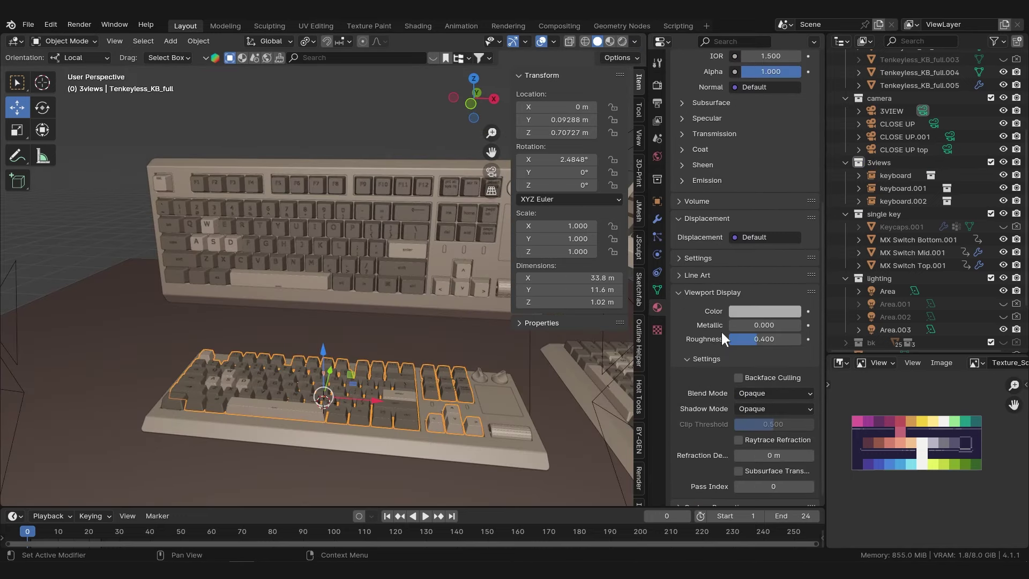
pyautogui.click(760, 315)
pyautogui.click(858, 172)
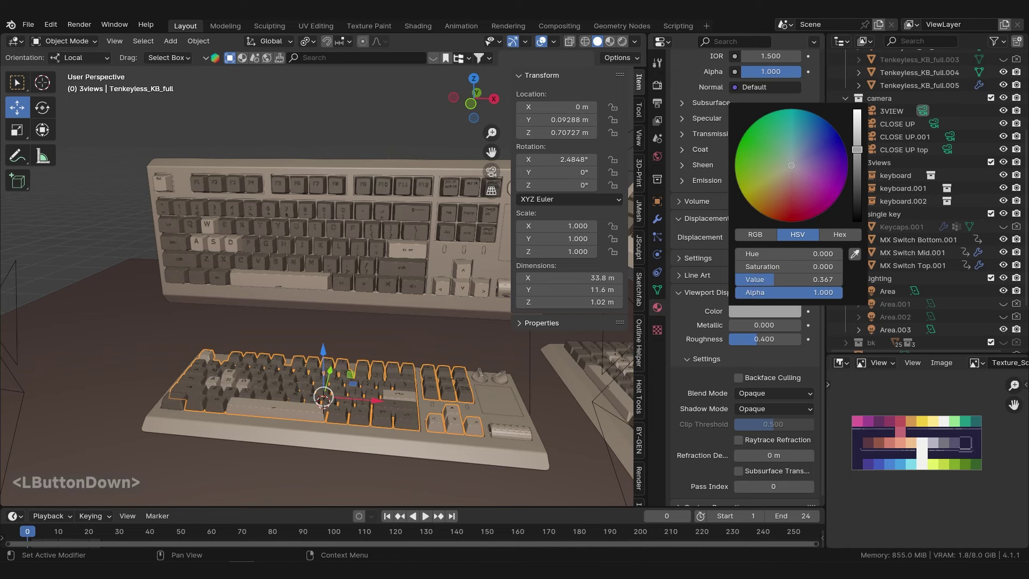
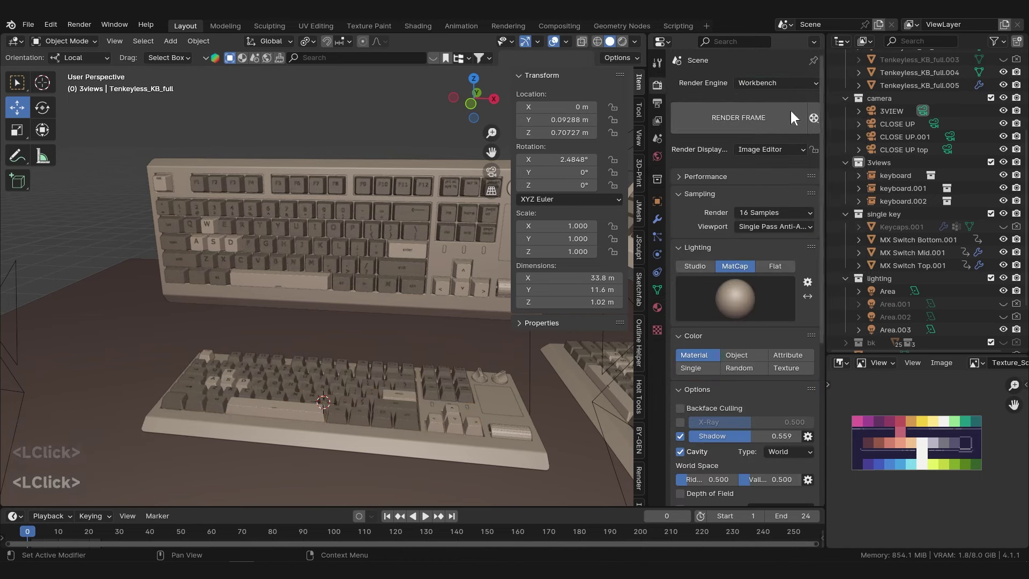
# Render with Workbench using MatCap lighting, Shadow and Cavity, then dismiss the clay render.
pyautogui.scroll(-3)
pyautogui.scroll(-3)
pyautogui.click(605, 114)
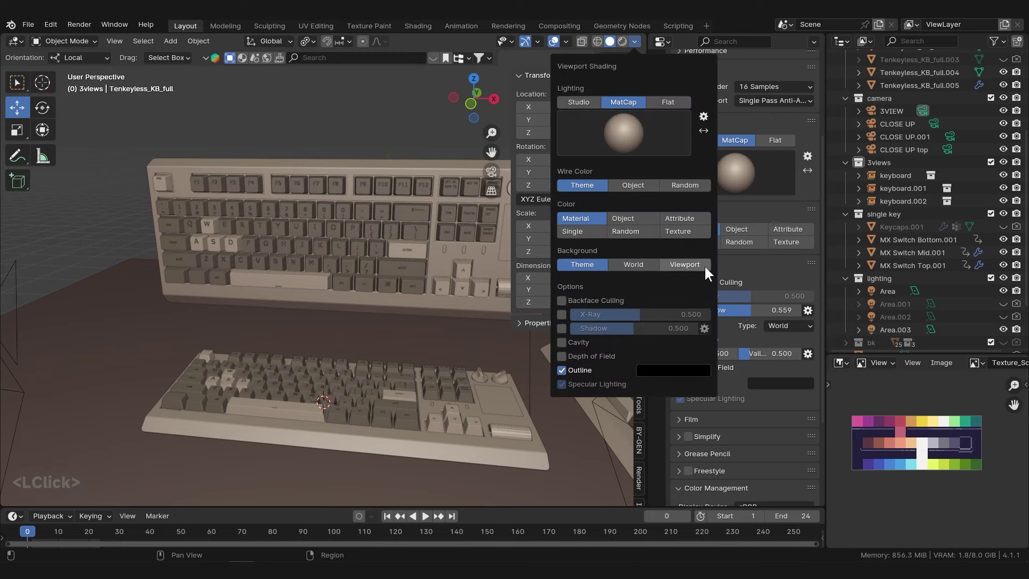
pyautogui.scroll(-3)
pyautogui.middleClick(434, 271)
pyautogui.middleClick(520, 298)
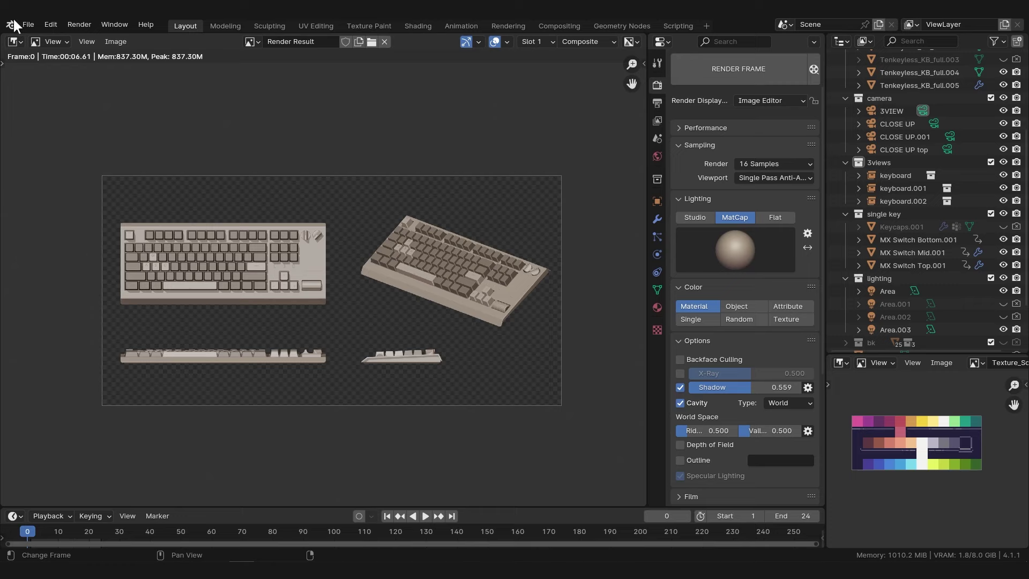
pyautogui.click(27, 48)
pyautogui.click(48, 79)
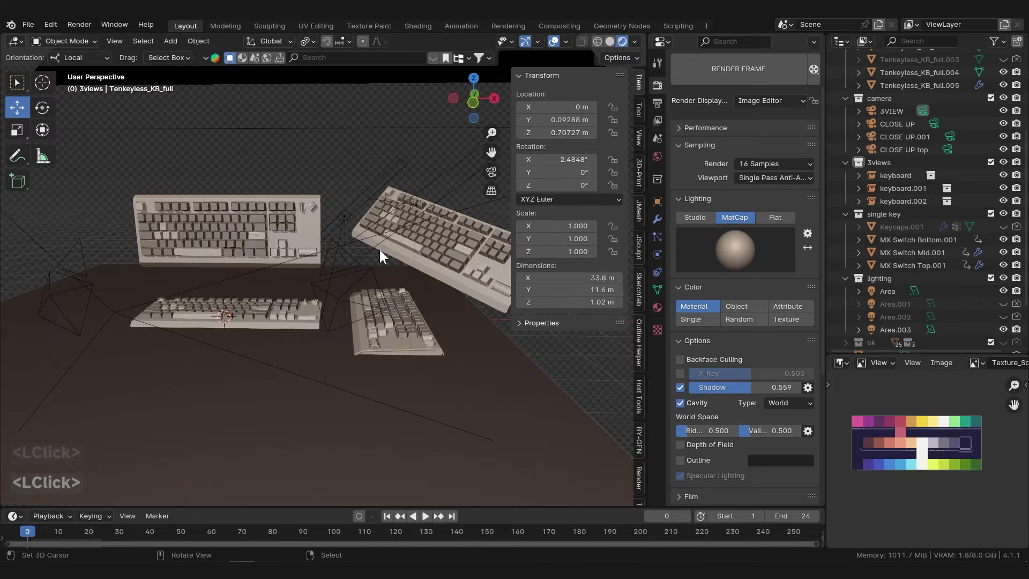
# Switch the render engine to Cycles and preview the viewport in rendered shading.
pyautogui.scroll(3)
pyautogui.click(769, 87)
pyautogui.click(772, 129)
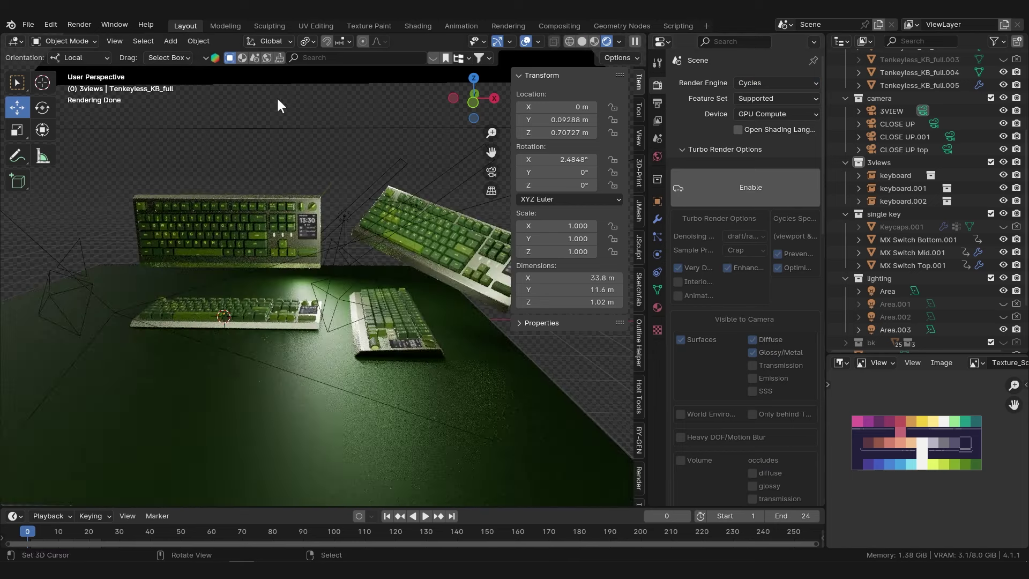
pyautogui.rightClick(380, 152)
pyautogui.scroll(-3)
# Set the view layer's Material Override to Material.013 so every keyboard renders green.
pyautogui.click(665, 124)
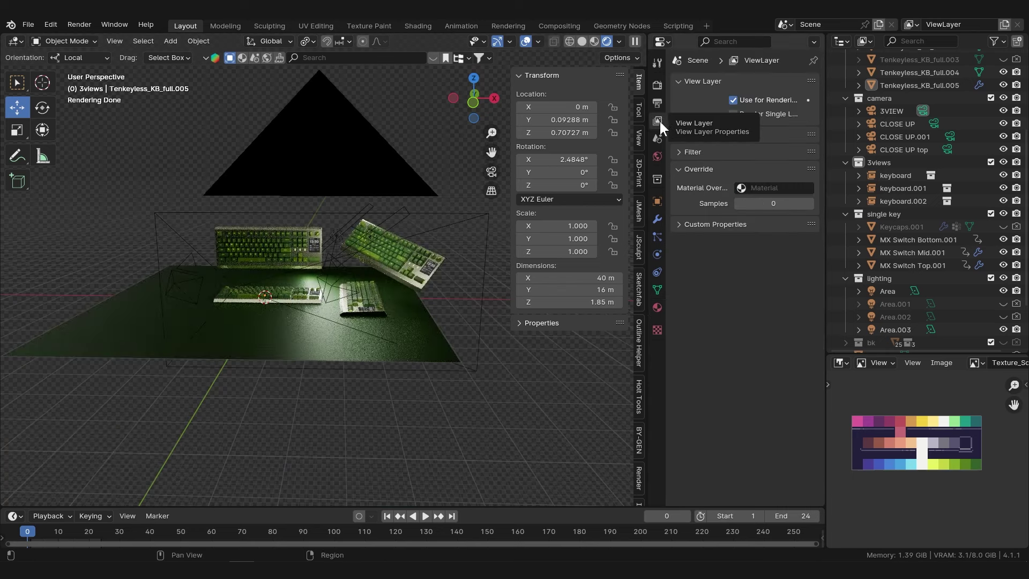
pyautogui.doubleClick(693, 173)
pyautogui.click(792, 192)
pyautogui.scroll(-3)
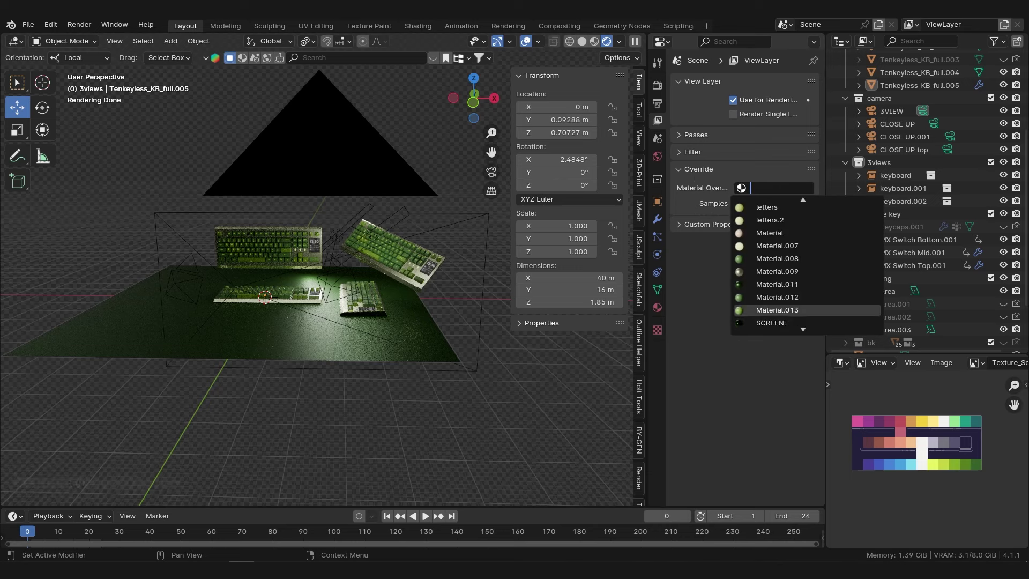
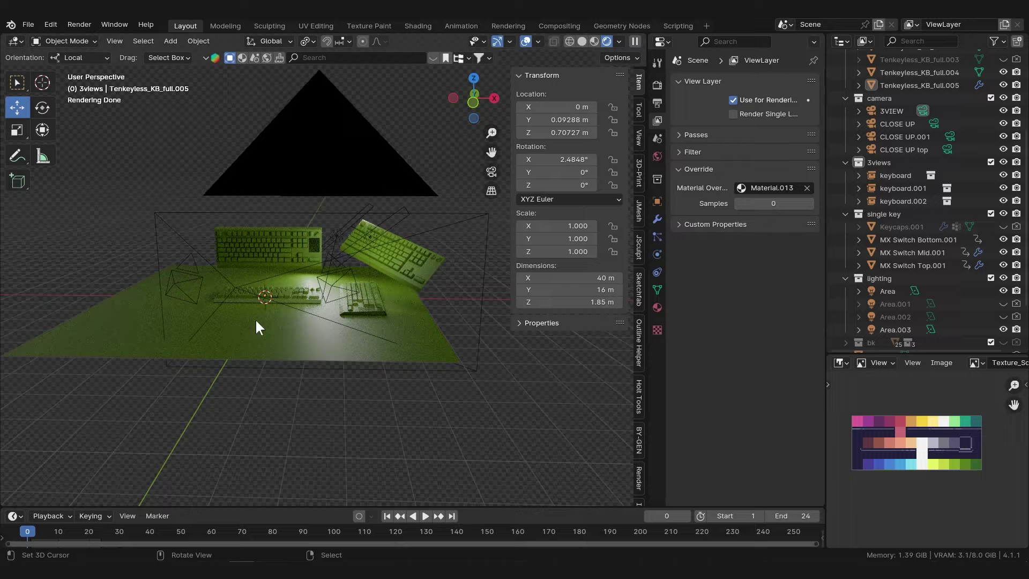
pyautogui.scroll(3)
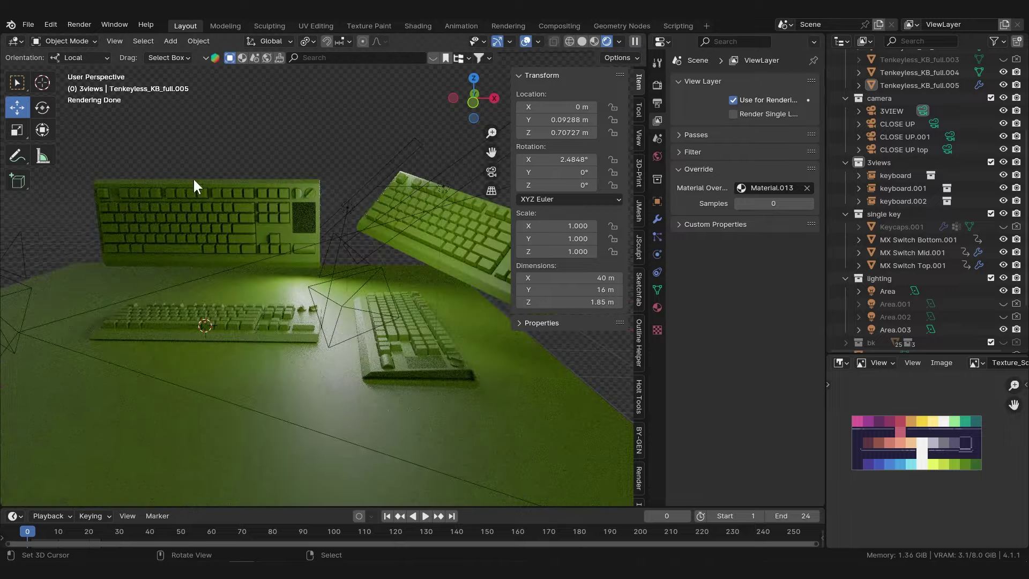
pyautogui.middleClick(388, 288)
pyautogui.middleClick(281, 327)
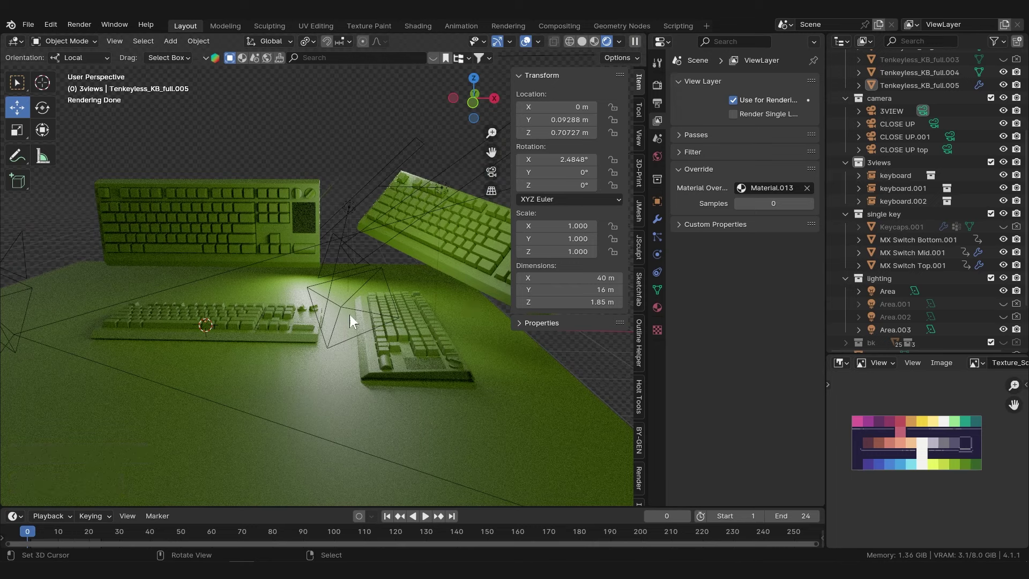
pyautogui.scroll(-3)
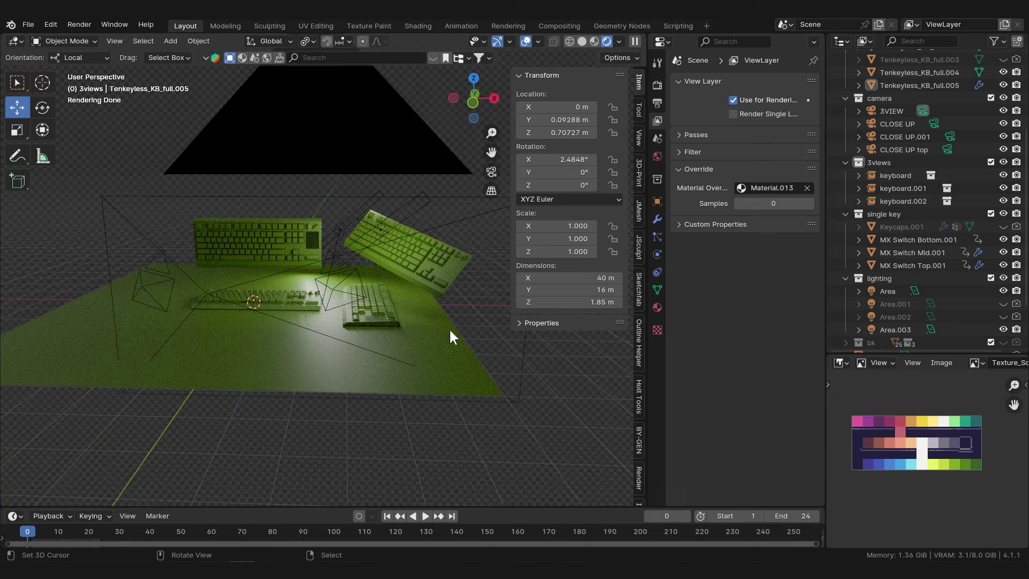
pyautogui.press('0')
pyautogui.scroll(3)
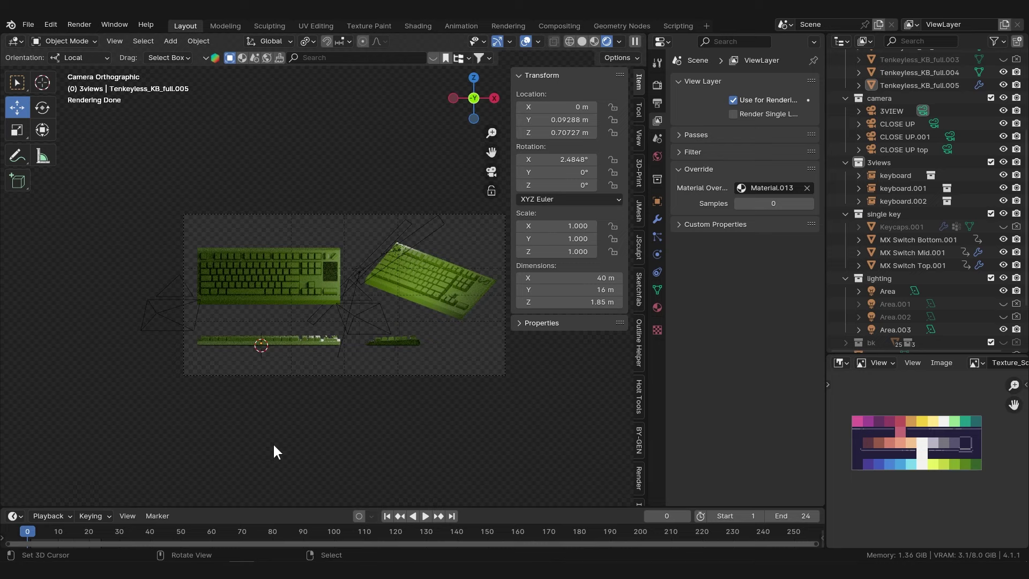
pyautogui.scroll(-3)
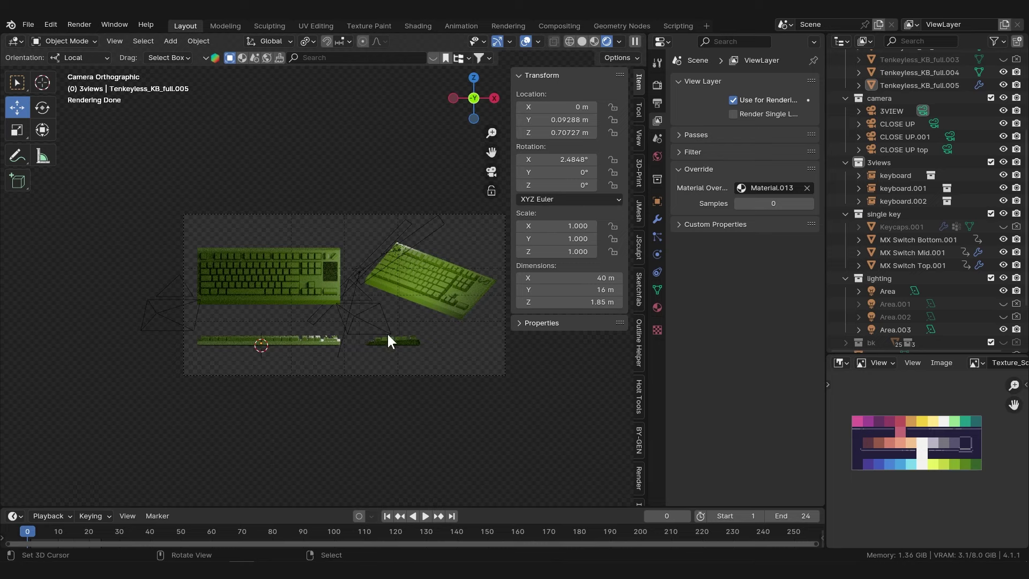
pyautogui.scroll(3)
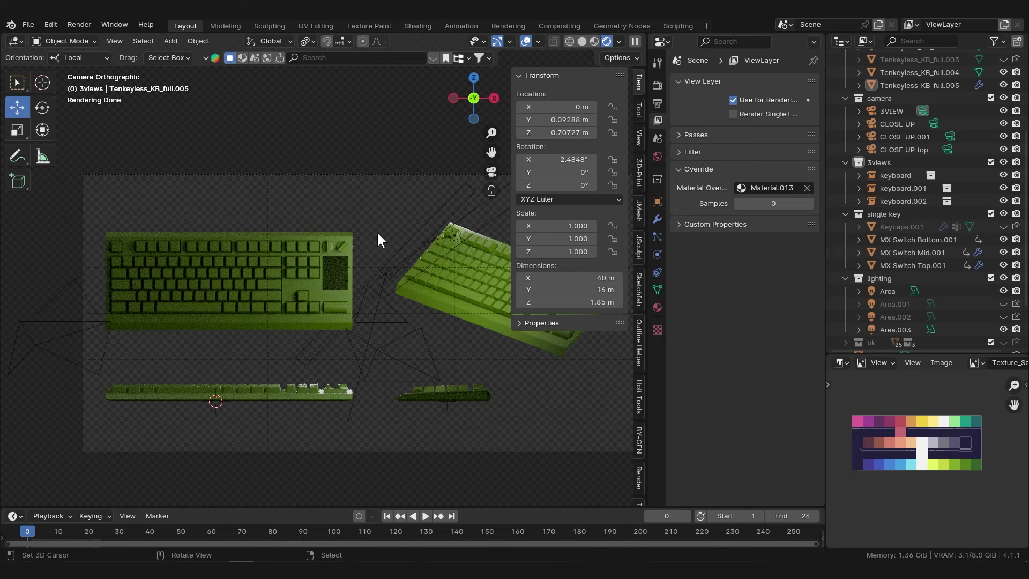
pyautogui.scroll(-3)
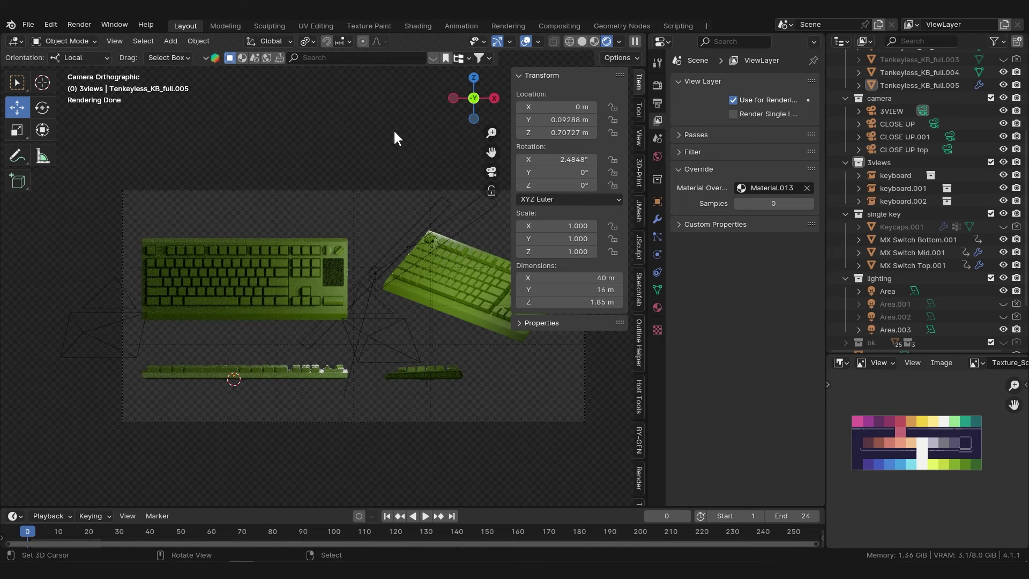
pyautogui.scroll(-3)
pyautogui.scroll(-3)
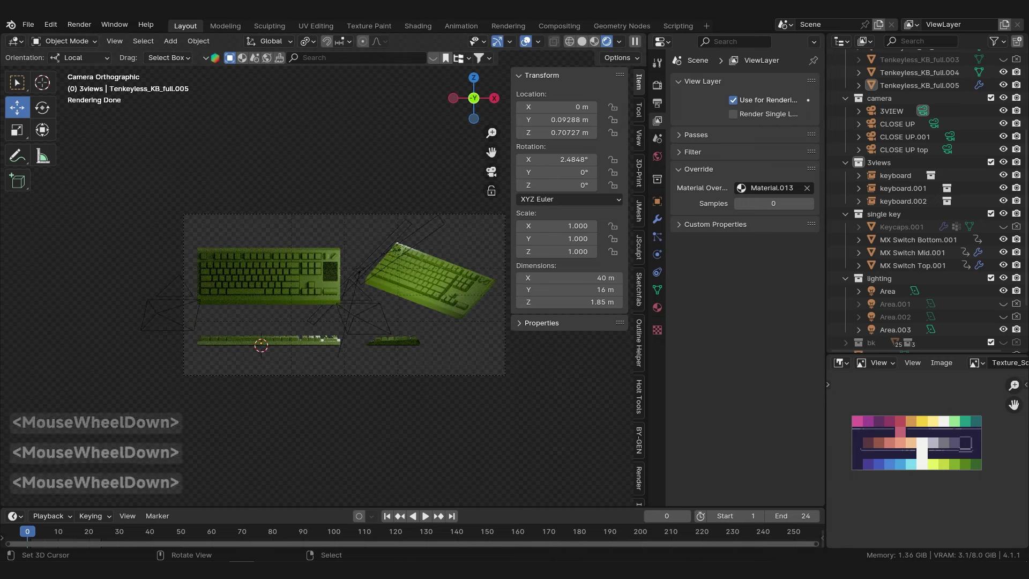